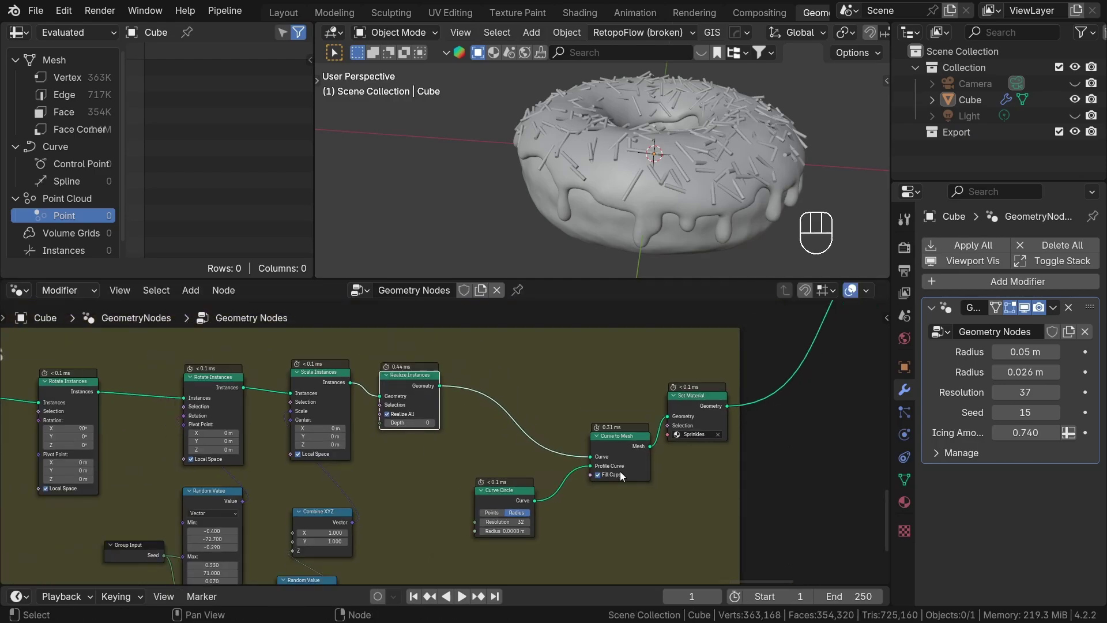
Wire the Realize Instances geometry straight to the Group Output, bypassing Curve to Mesh.
middle_click(469, 334)
left_click(469, 351)
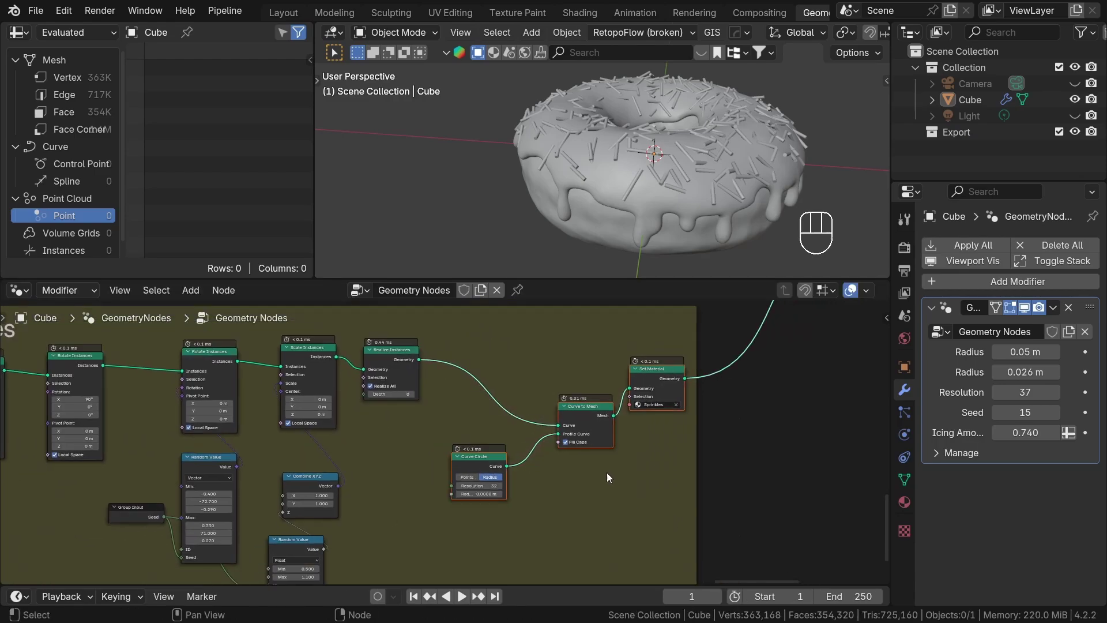
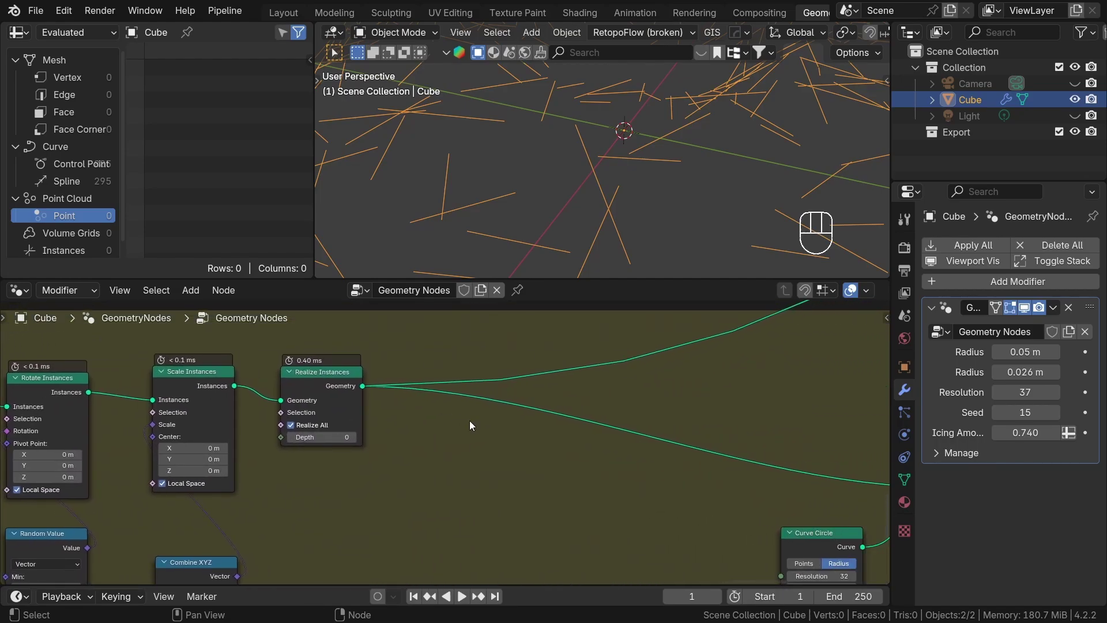
Undo the last edit and move a node aside to make room after Realize Instances.
middle_click(435, 189)
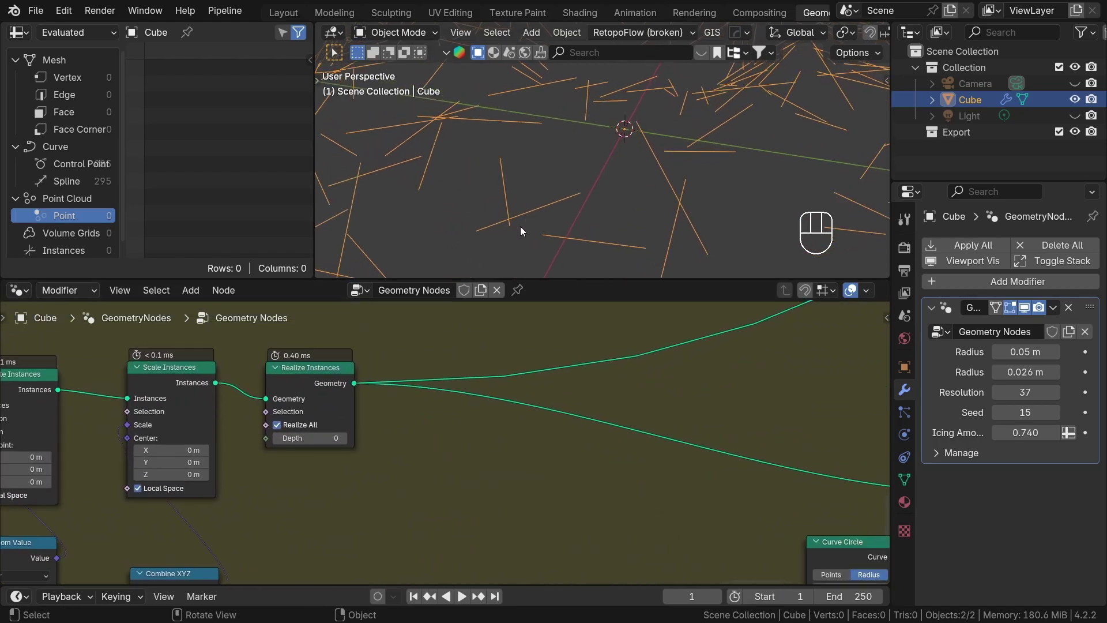
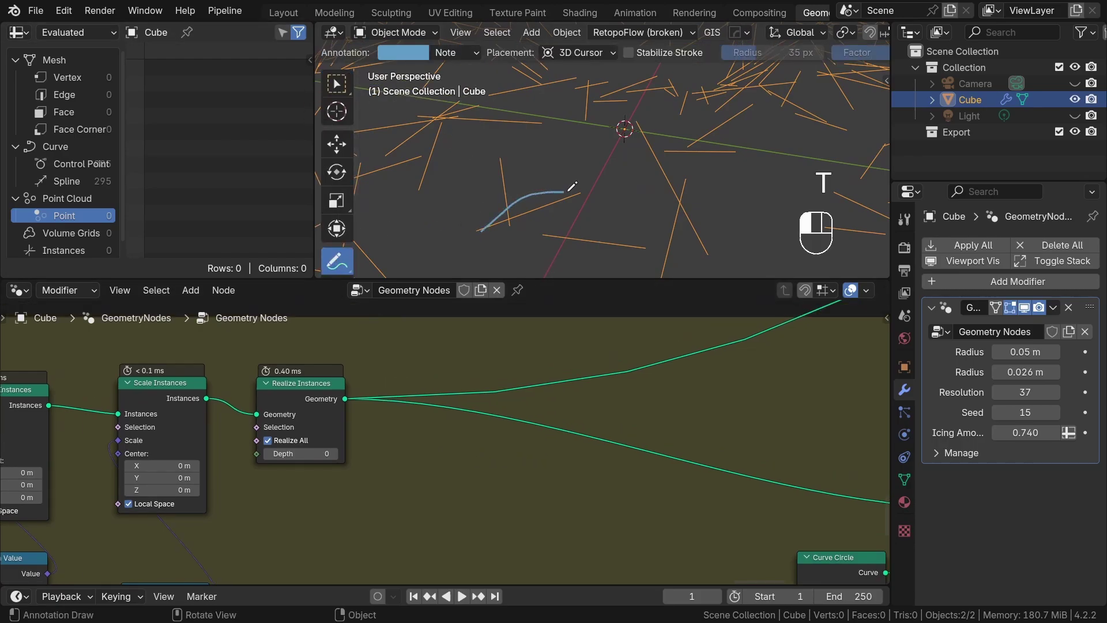
key("ctrl+z")
left_click(335, 86)
right_click(491, 400)
key("g")
left_click(595, 383)
Add a Set Position node onto the link right after Realize Instances.
key("shift+a")
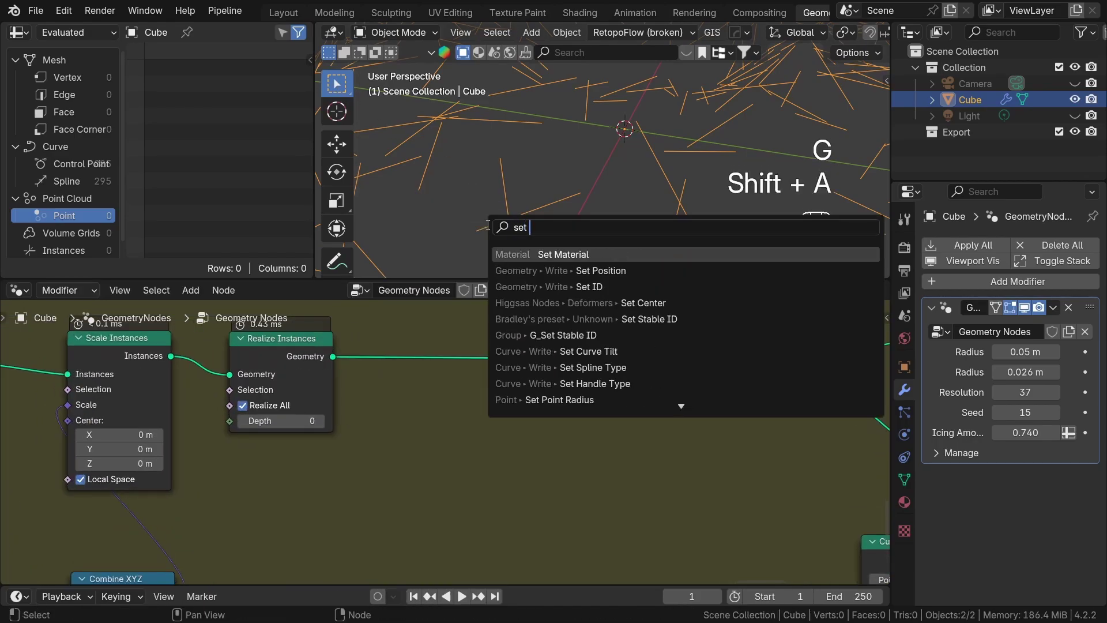
left_click(705, 454)
left_click_drag(503, 379, 441, 368)
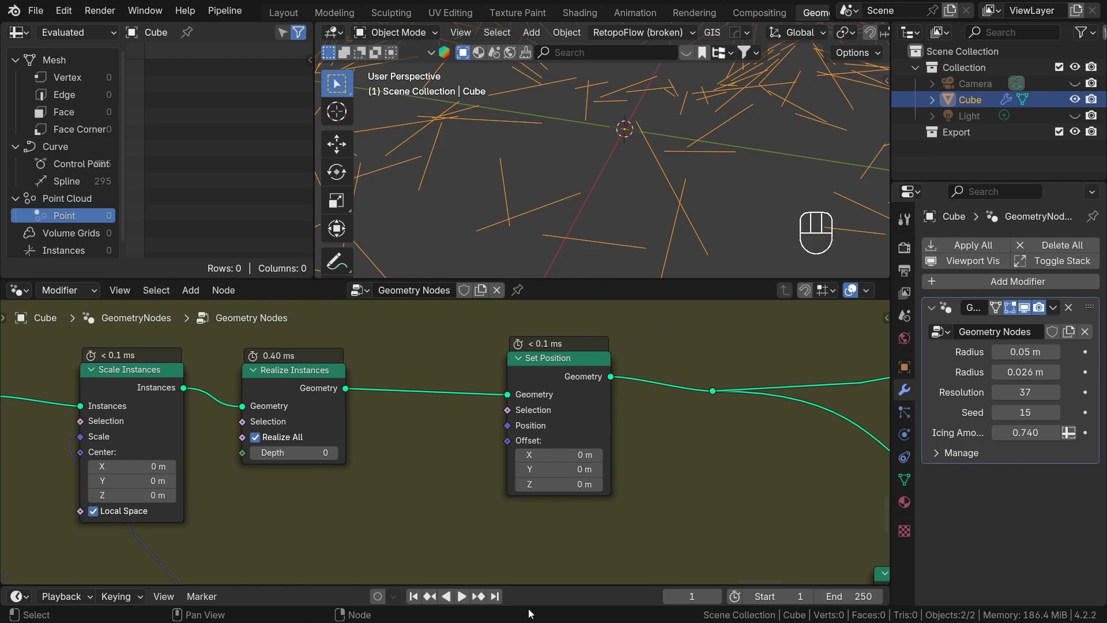
Add an Endpoint Selection node with start and end sizes of 1 near the sprinkle nodes.
middle_click(430, 462)
key("shift+a")
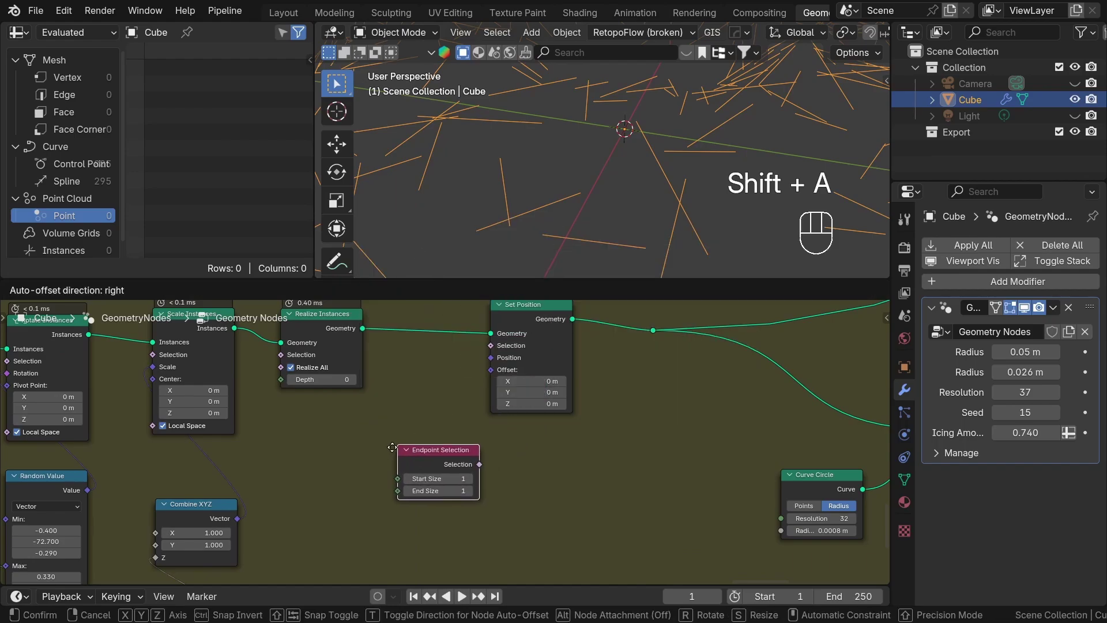
left_click(544, 494)
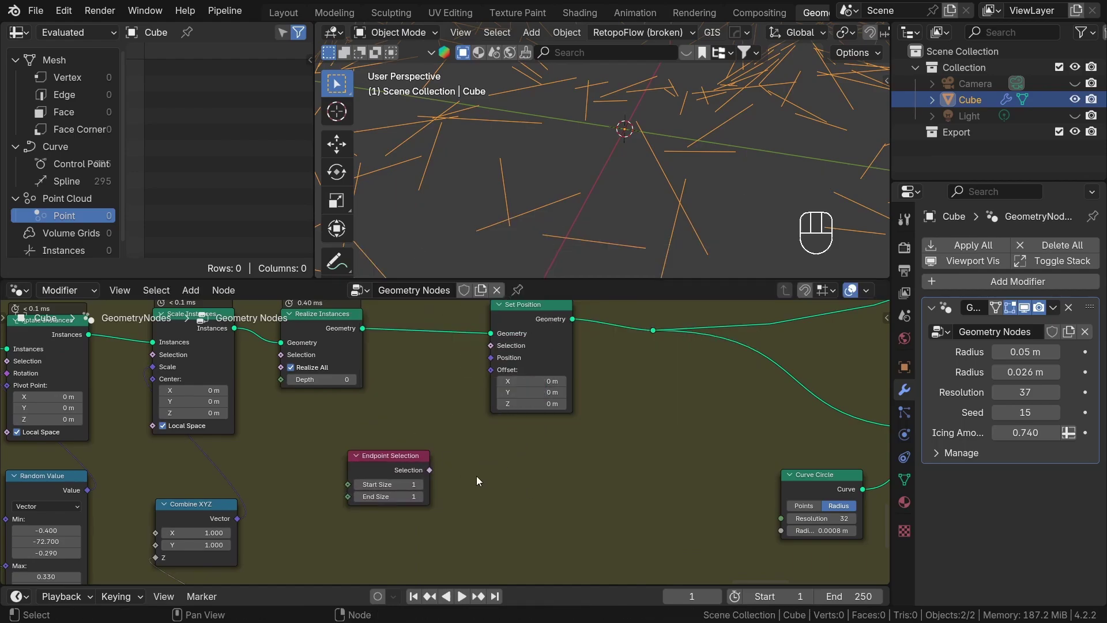
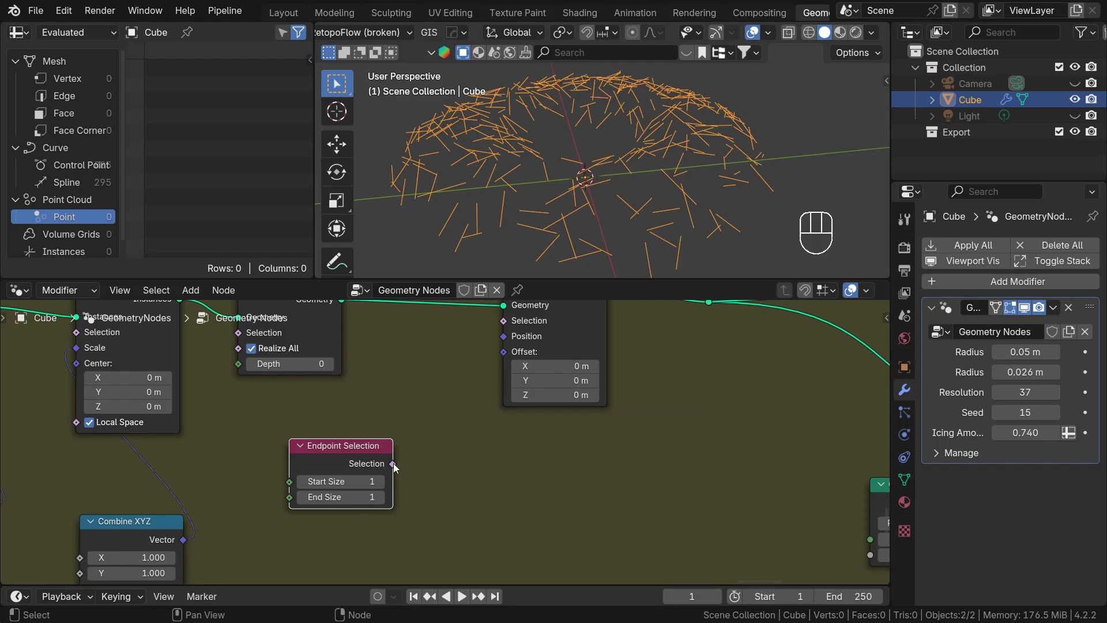
left_click(366, 465)
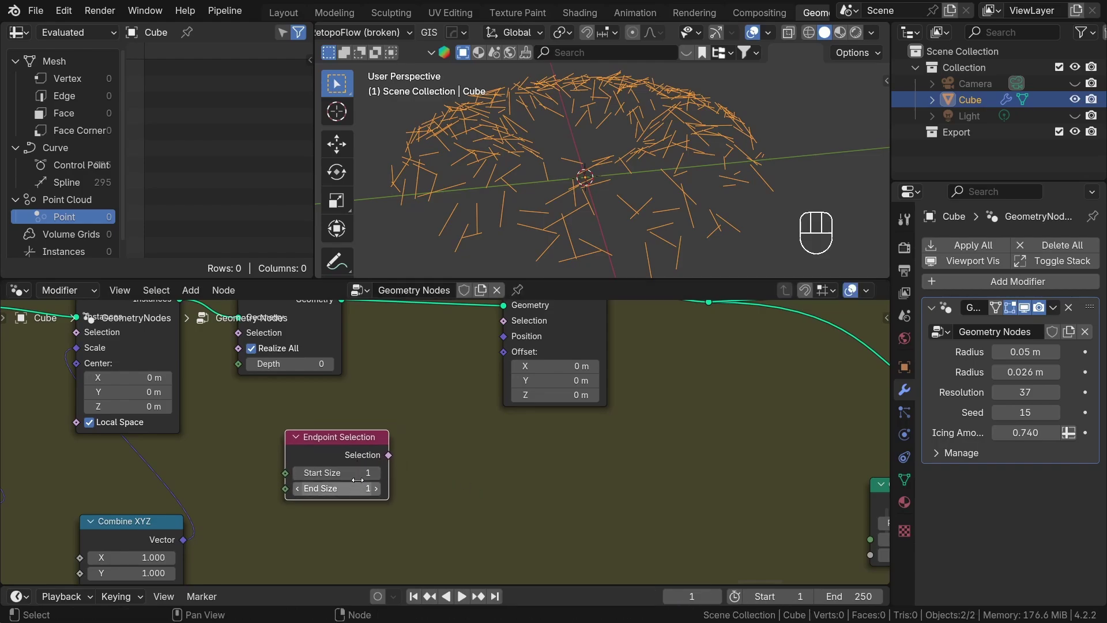
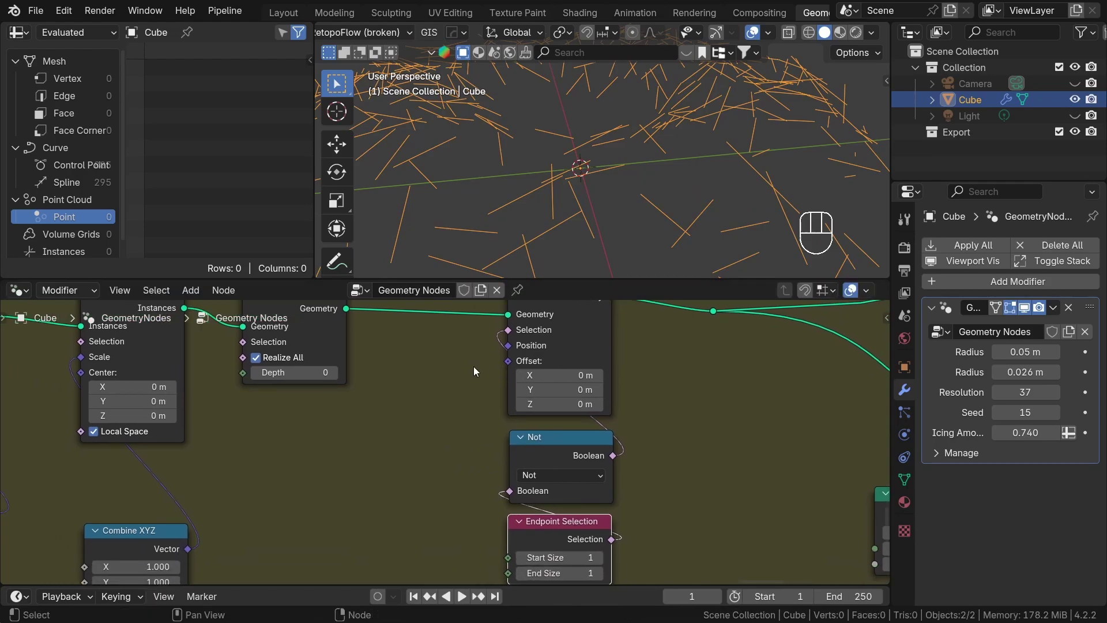
Feed Set Position's offset from a vector Random Value node with all three maxima set to 1.
left_click_drag(457, 398, 358, 465)
left_click_drag(451, 470, 390, 415)
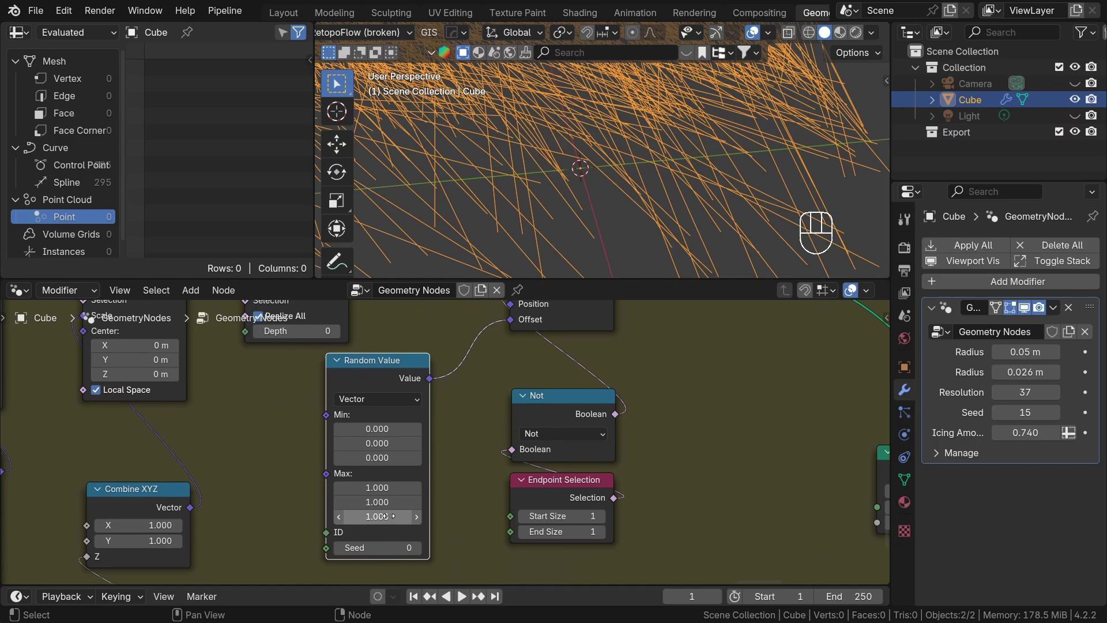
middle_click(402, 482)
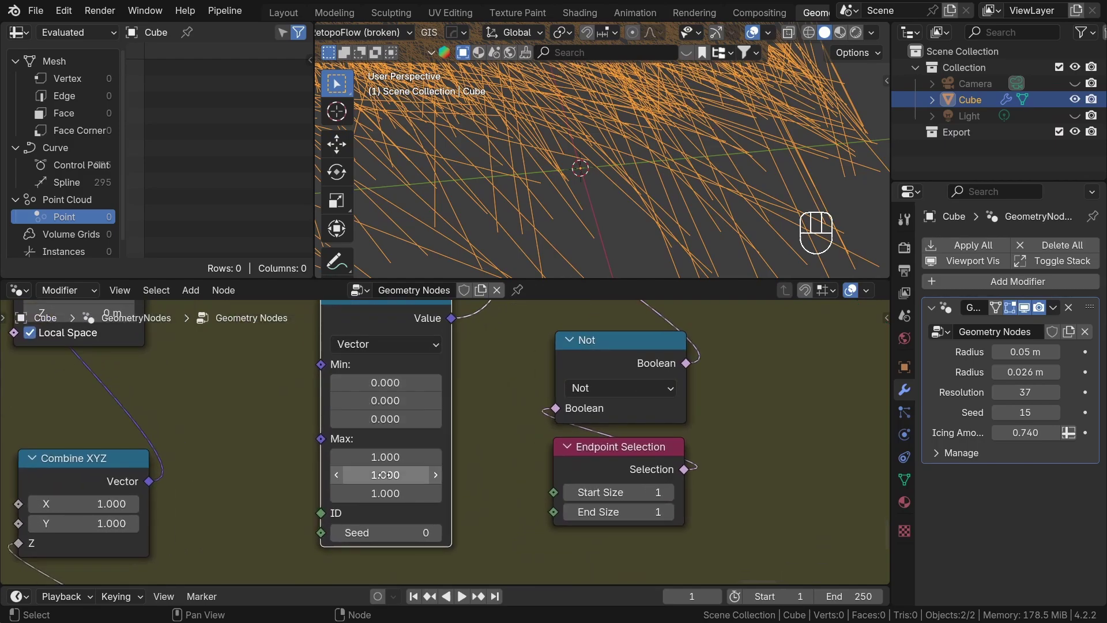
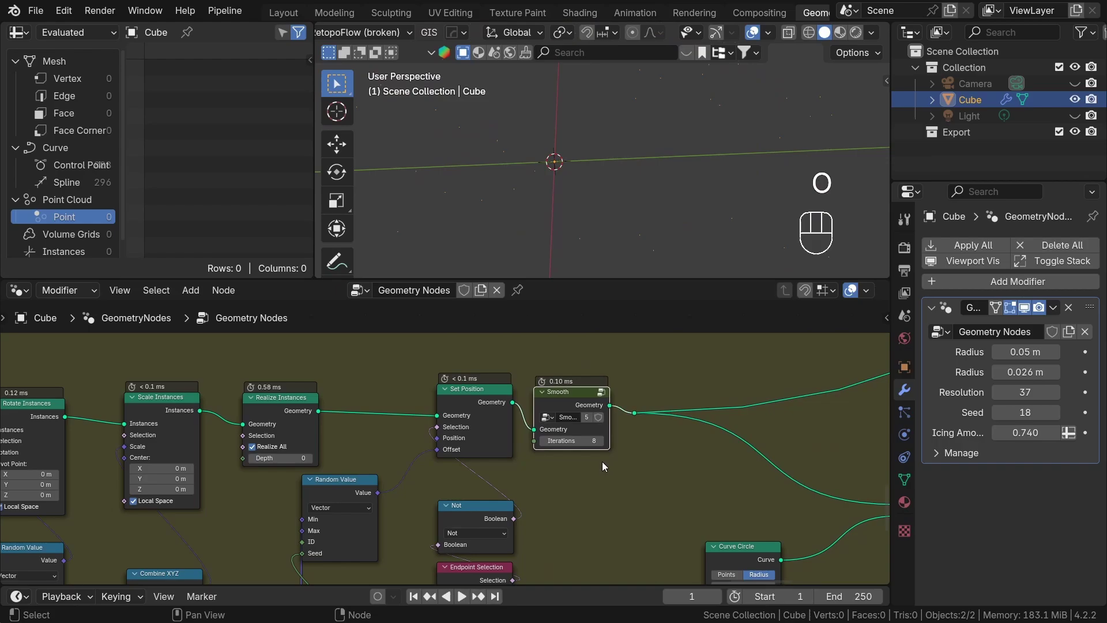
Add the Smooth node after Set Position and bring its iterations down to 0.
left_click(538, 443)
left_click(538, 443)
left_click(539, 443)
left_click(538, 444)
left_click(538, 444)
left_click(538, 444)
double_click(538, 443)
left_click(615, 445)
double_click(615, 445)
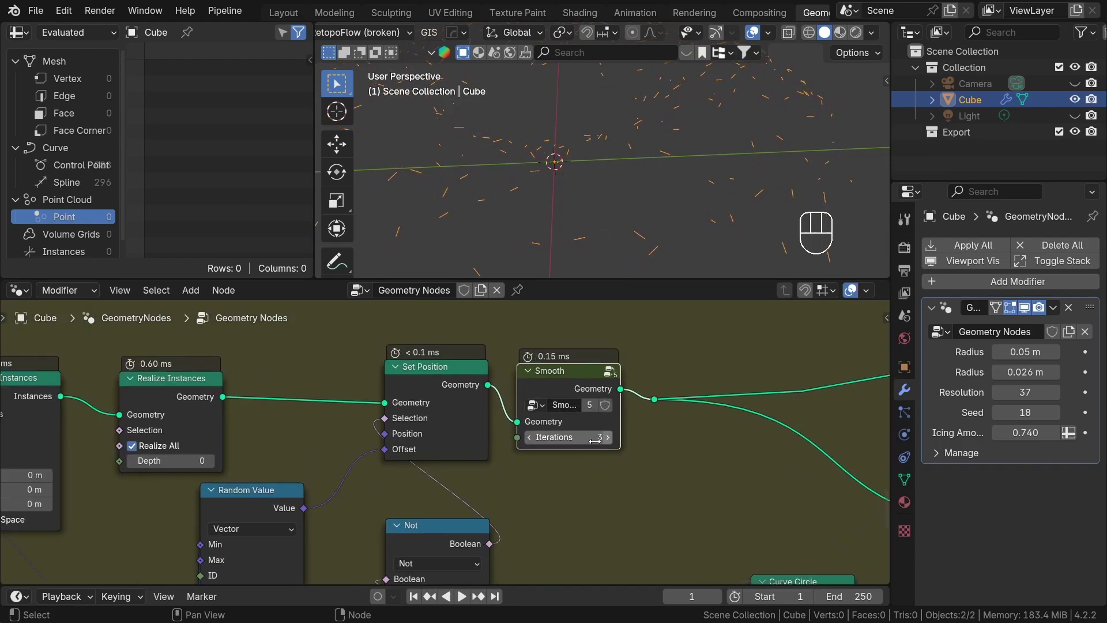
double_click(533, 440)
middle_click(539, 250)
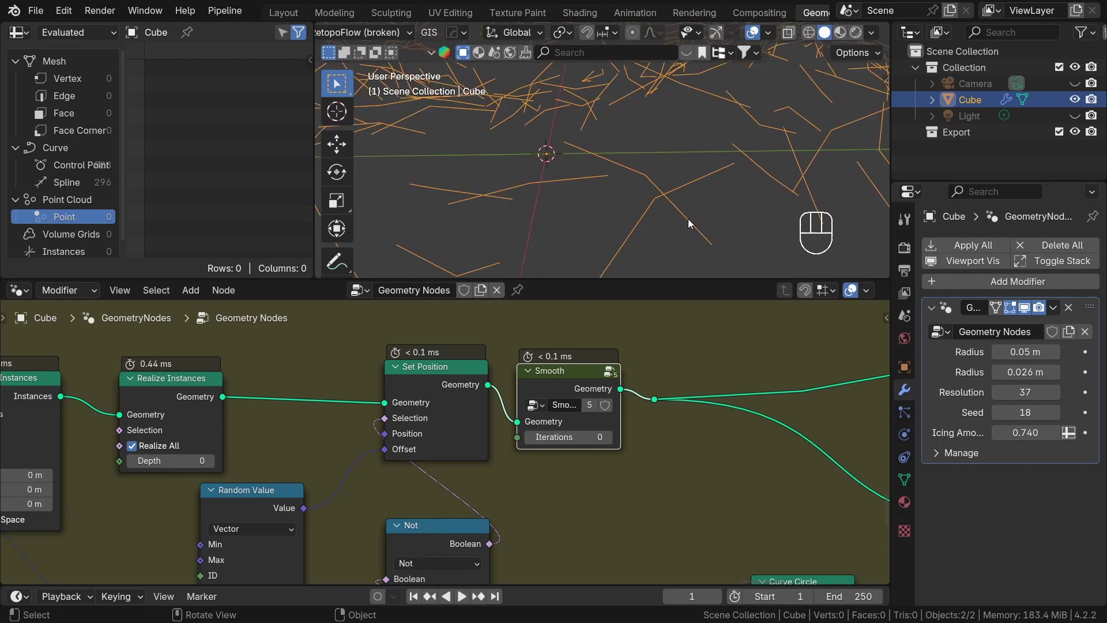
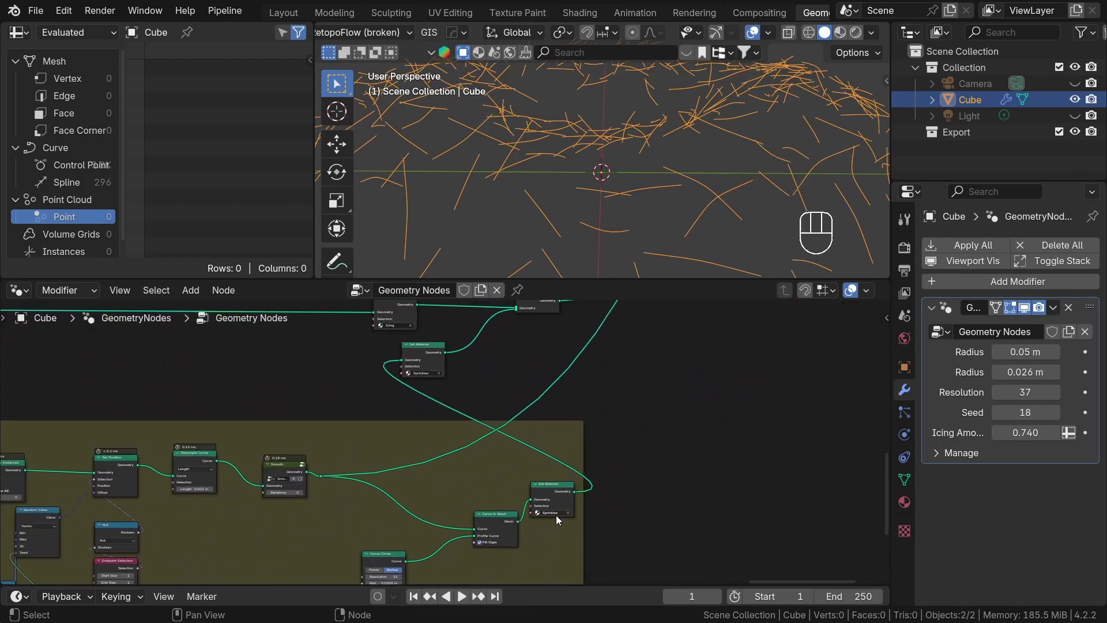
Connect the Set Material geometry to the Group Output so the sprinkles render as tubes again.
middle_click(488, 472)
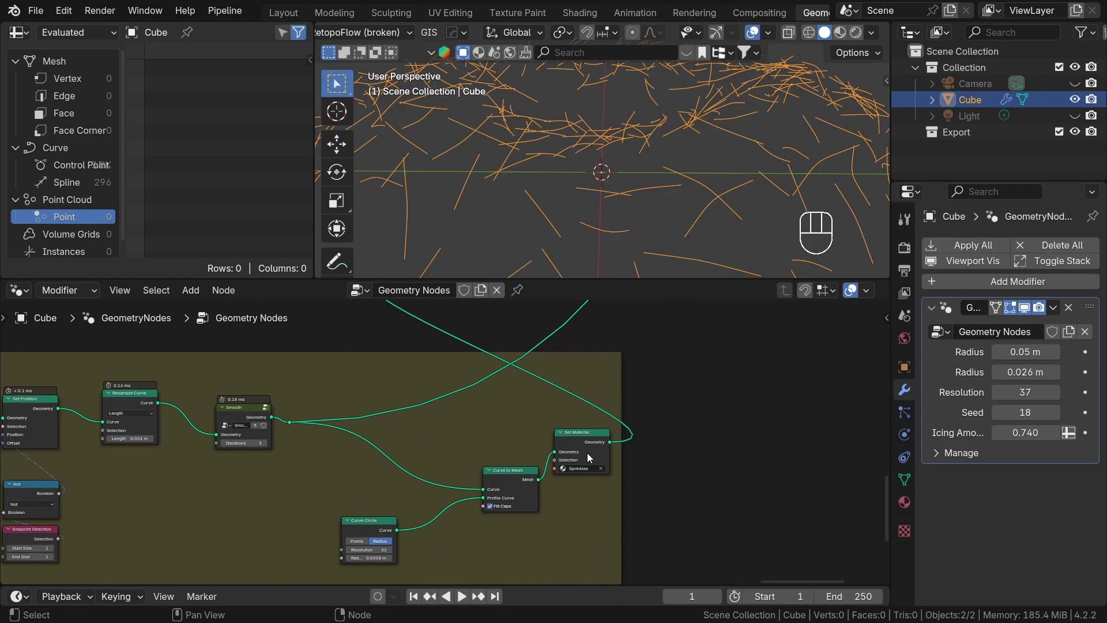
left_click(589, 440)
left_click_drag(591, 147, 645, 163)
left_click_drag(588, 179, 663, 171)
left_click_drag(679, 200, 733, 201)
left_click_drag(585, 215, 673, 225)
left_click_drag(571, 205, 646, 212)
left_click_drag(616, 187, 681, 182)
left_click_drag(653, 178, 662, 195)
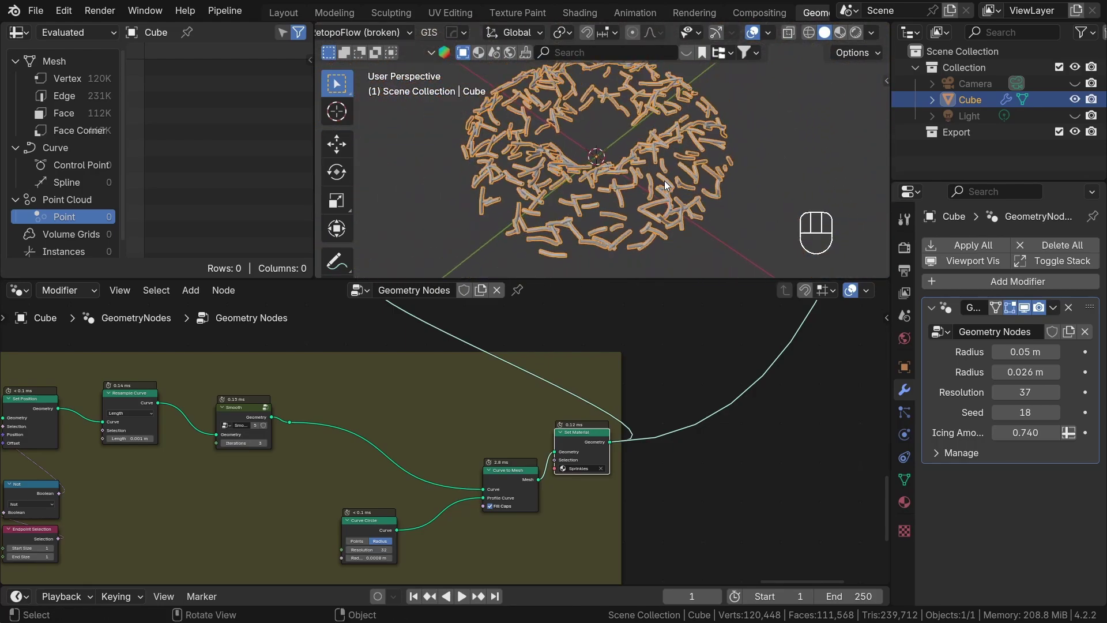
Orbit and zoom in close on the sprinkle tubes to inspect their bends.
middle_click(662, 206)
left_click_drag(670, 190, 668, 230)
left_click_drag(668, 228, 684, 168)
left_click_drag(668, 205, 676, 153)
middle_click(599, 202)
left_click(415, 411)
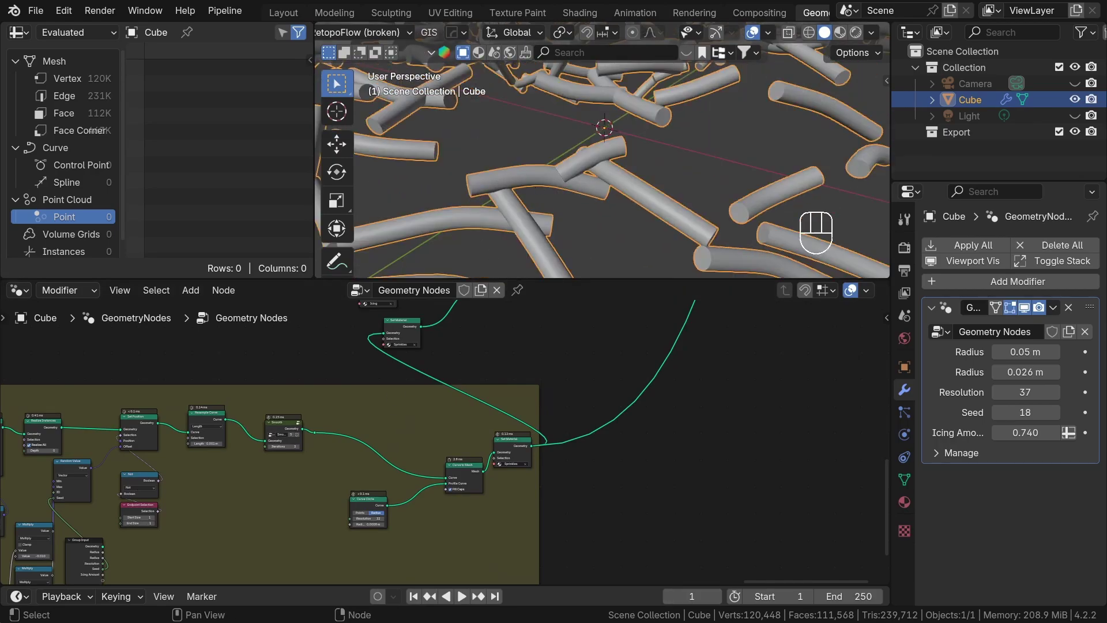
middle_click(578, 251)
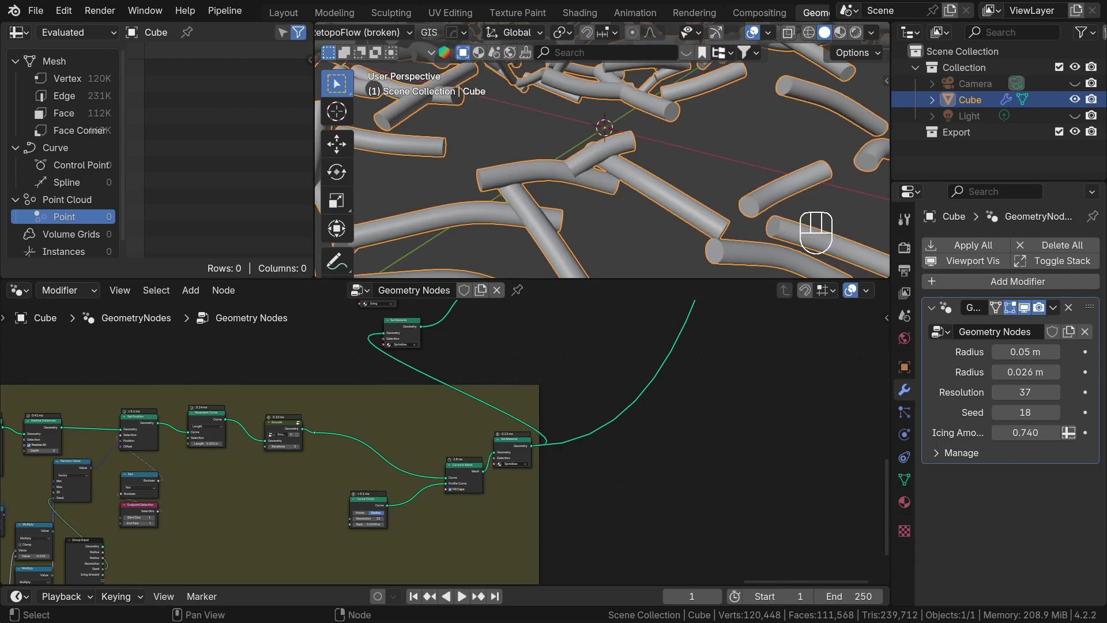
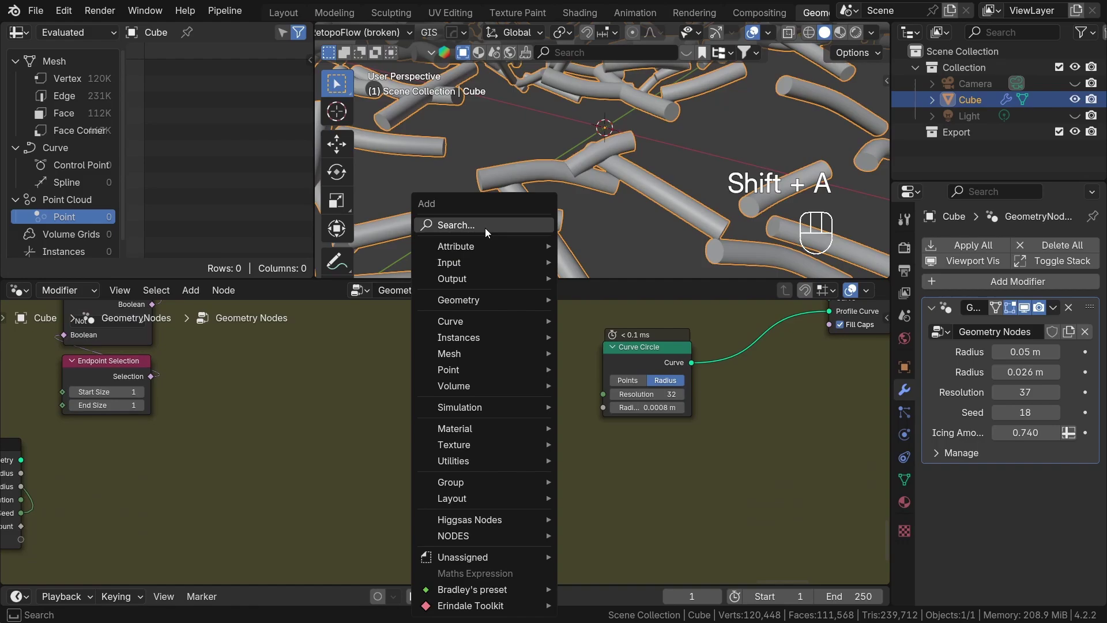
Add the OffsetCoordinate node group and place it just below the Noise Texture.
key("f")
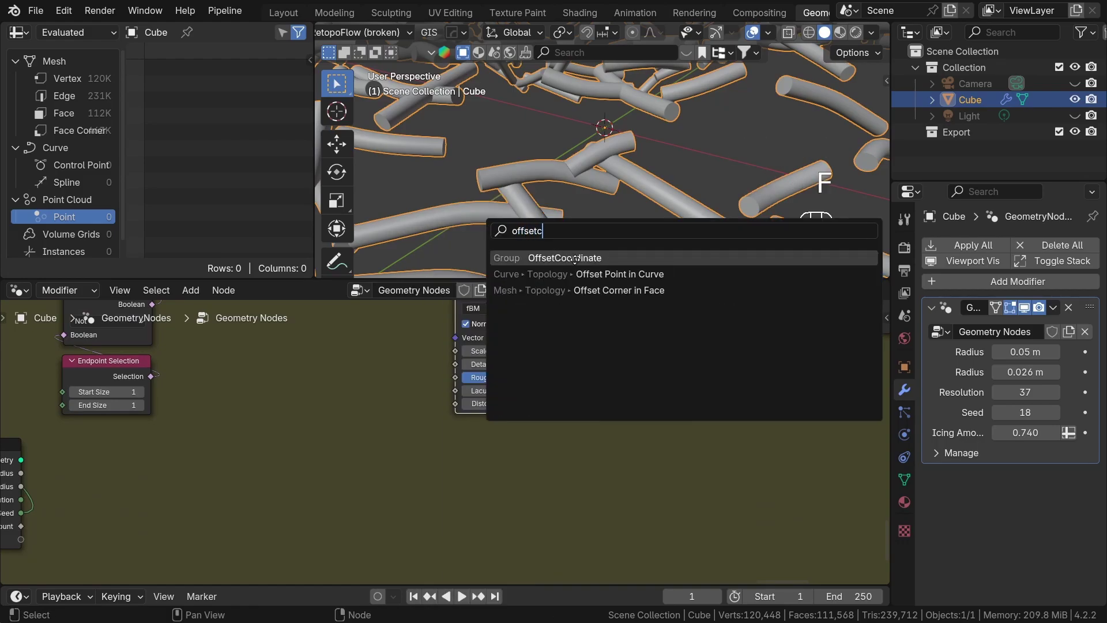
left_click_drag(542, 361, 455, 365)
middle_click(414, 481)
key("shift+a")
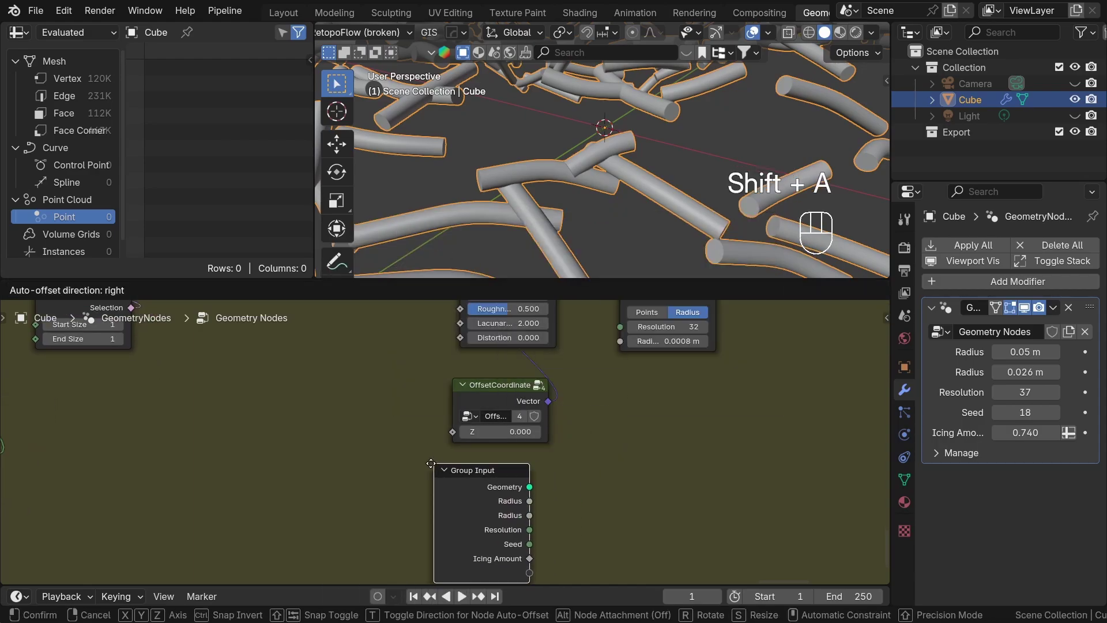
left_click_drag(522, 542, 460, 443)
Orbit the viewport and pan the node tree to bring its left part into view.
middle_click(601, 386)
left_click_drag(511, 418, 494, 374)
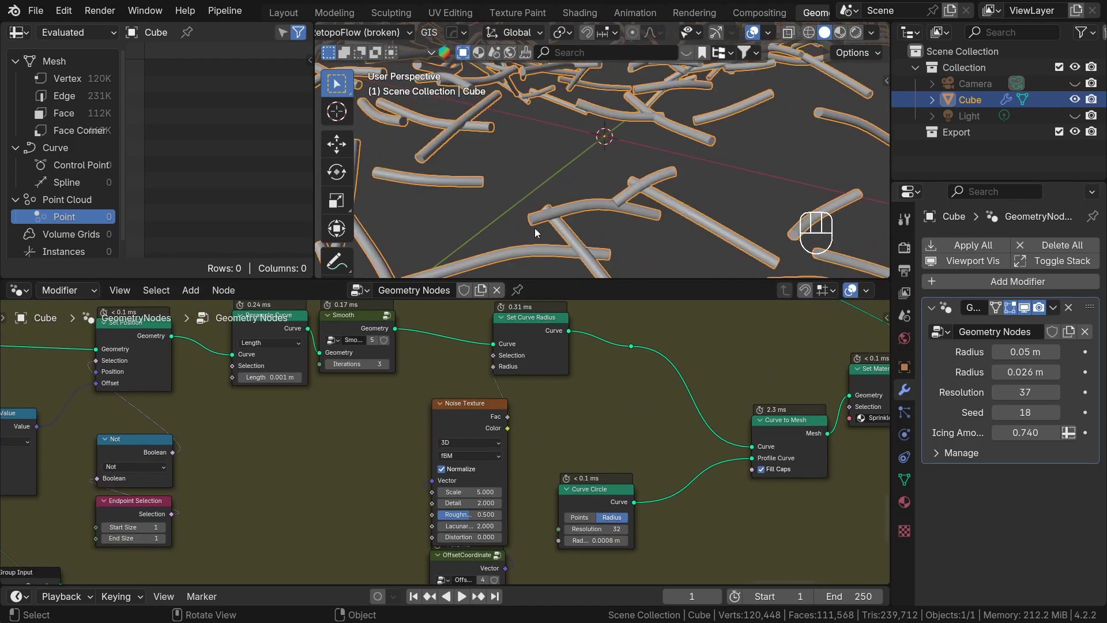
left_click_drag(549, 223, 568, 188)
middle_click(565, 193)
left_click_drag(586, 193, 695, 181)
left_click_drag(610, 170, 655, 183)
left_click_drag(676, 184, 694, 185)
left_click_drag(692, 185, 628, 194)
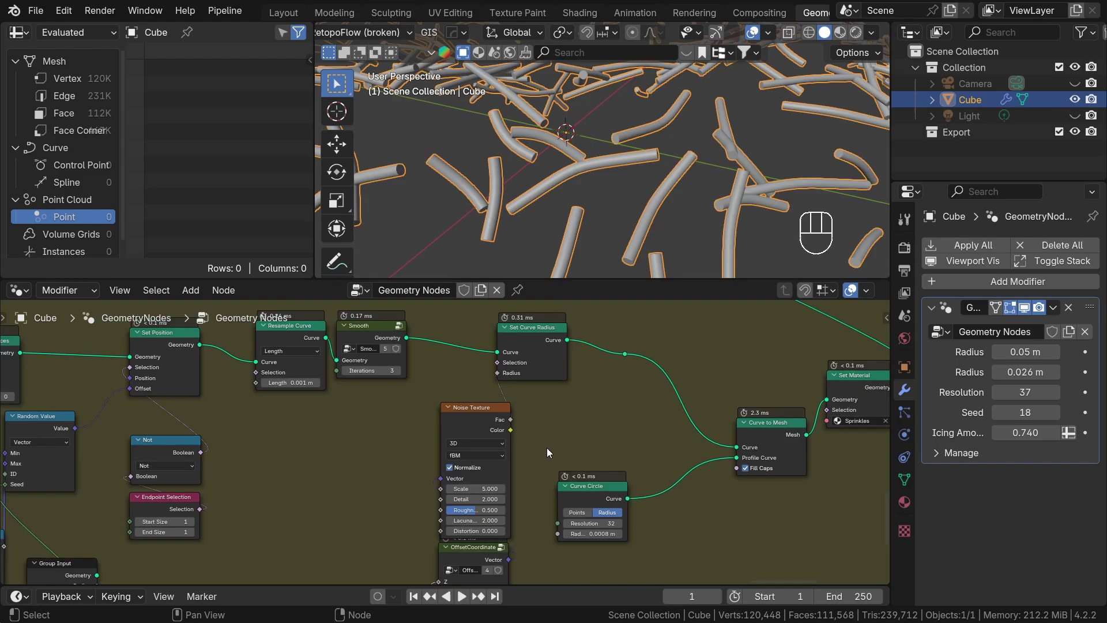
Preview the Noise Texture output on the sprinkles with a Viewer node placed below the tree.
left_click(496, 426)
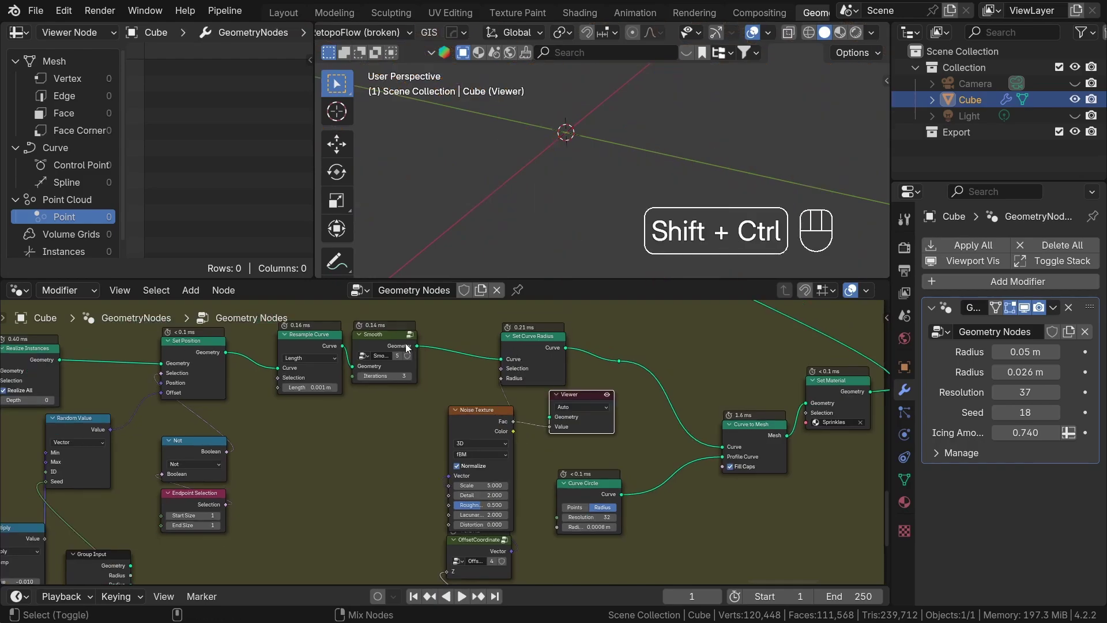
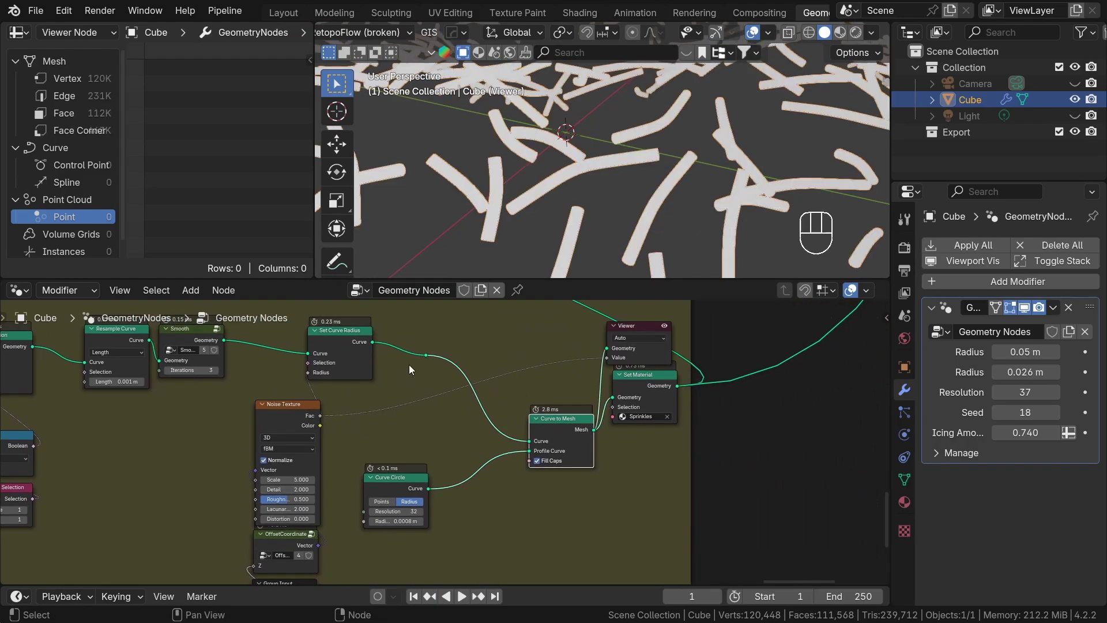
left_click_drag(611, 356, 629, 475)
left_click_drag(662, 184, 597, 227)
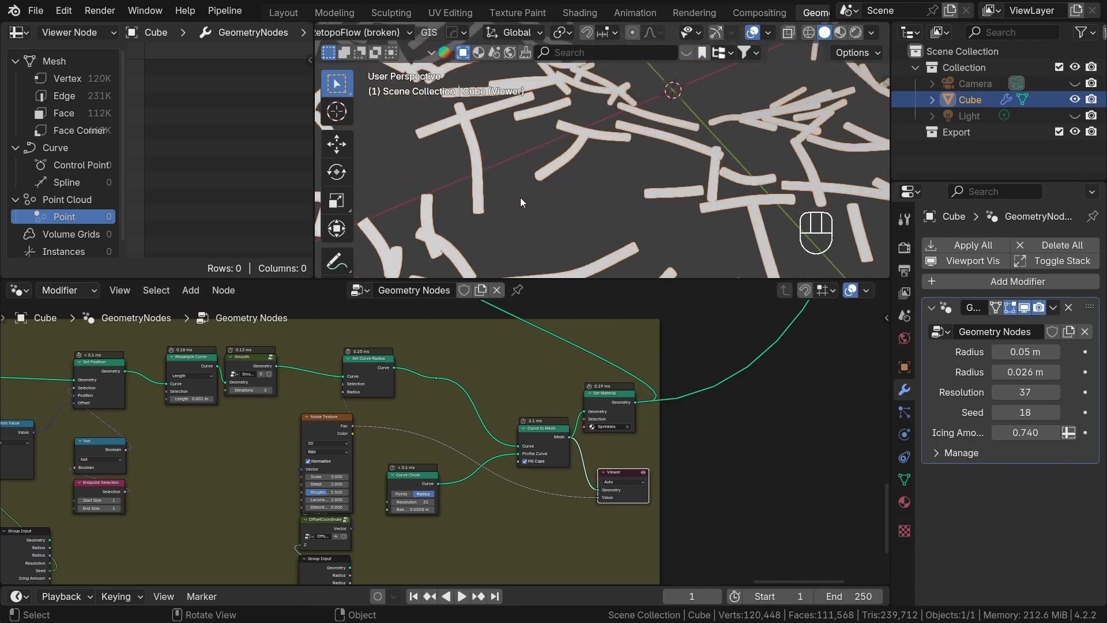
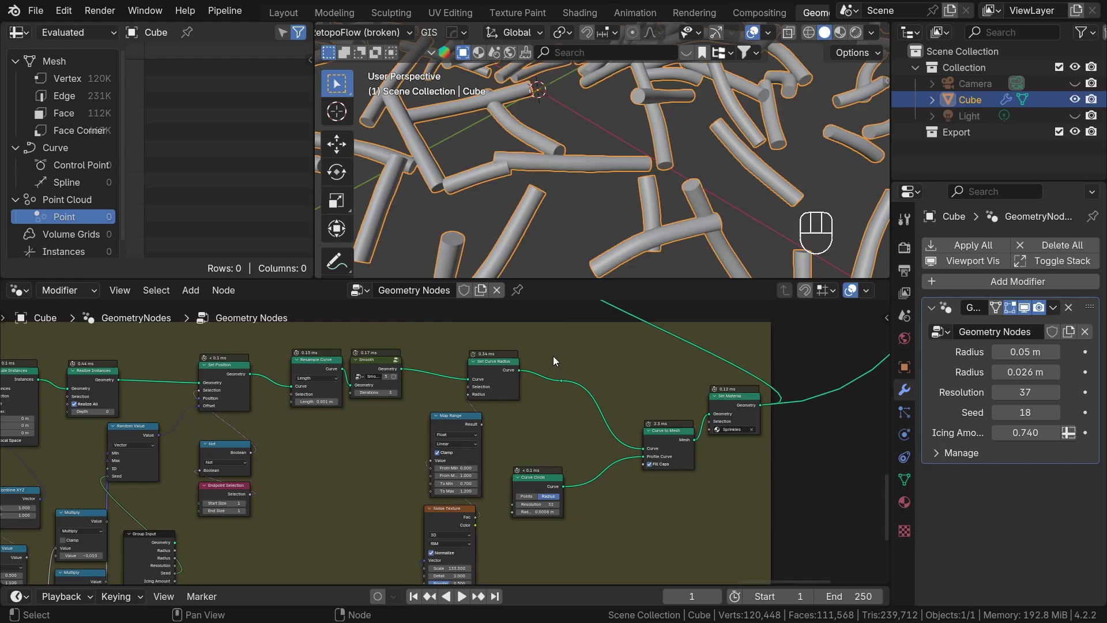
Zoom out over the whole donut, then region-zoom onto a single sprinkle's end.
middle_click(668, 132)
left_click_drag(669, 128, 670, 216)
left_click_drag(675, 202, 687, 176)
left_click_drag(676, 189, 666, 161)
key("shift+b")
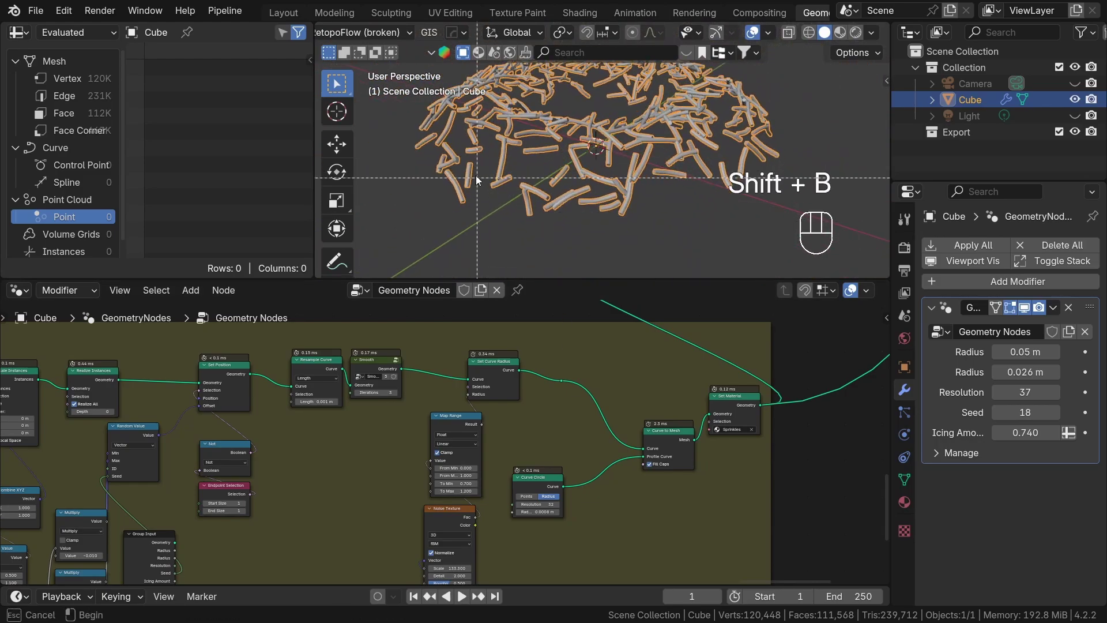
left_click_drag(629, 179, 642, 228)
left_click_drag(608, 142, 756, 124)
left_click_drag(635, 204, 623, 178)
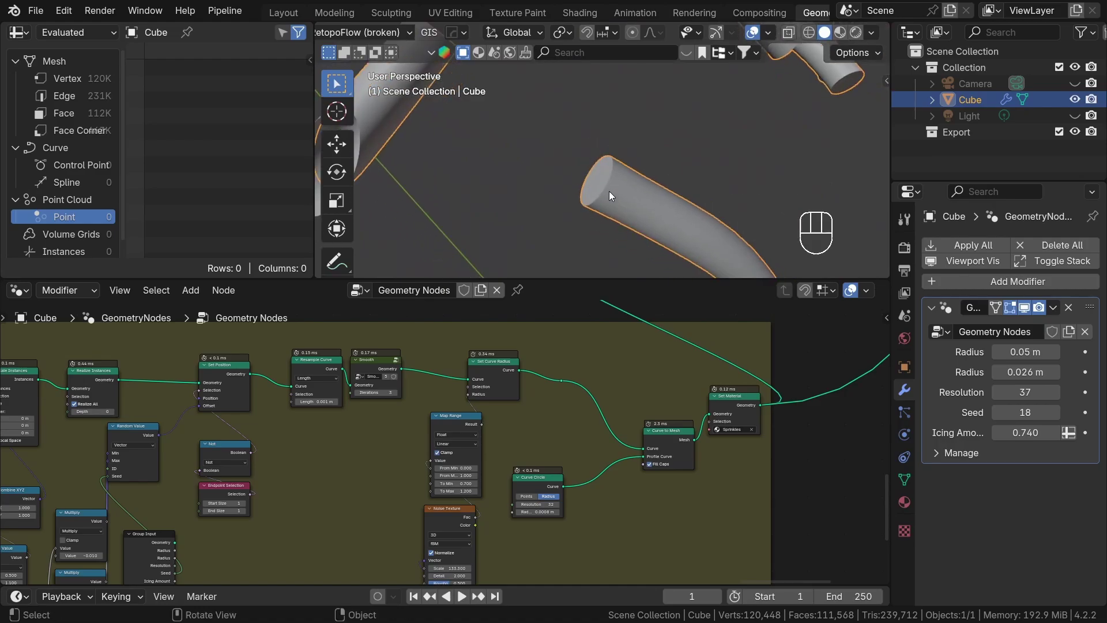
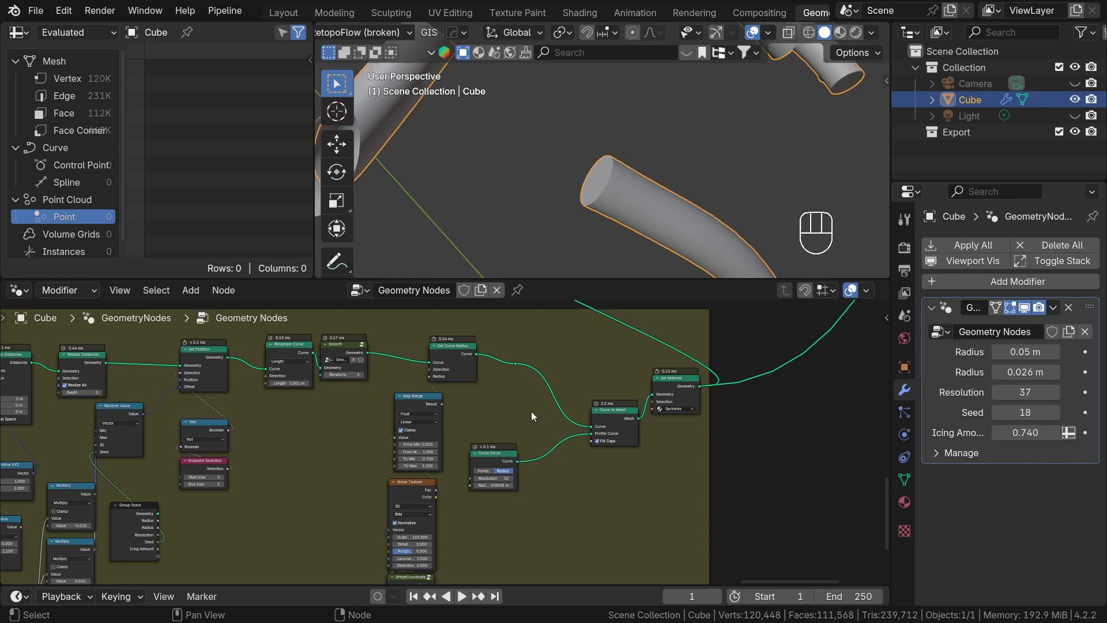
Zoom out over the node tree and frame the view on the Set Material node.
middle_click(717, 419)
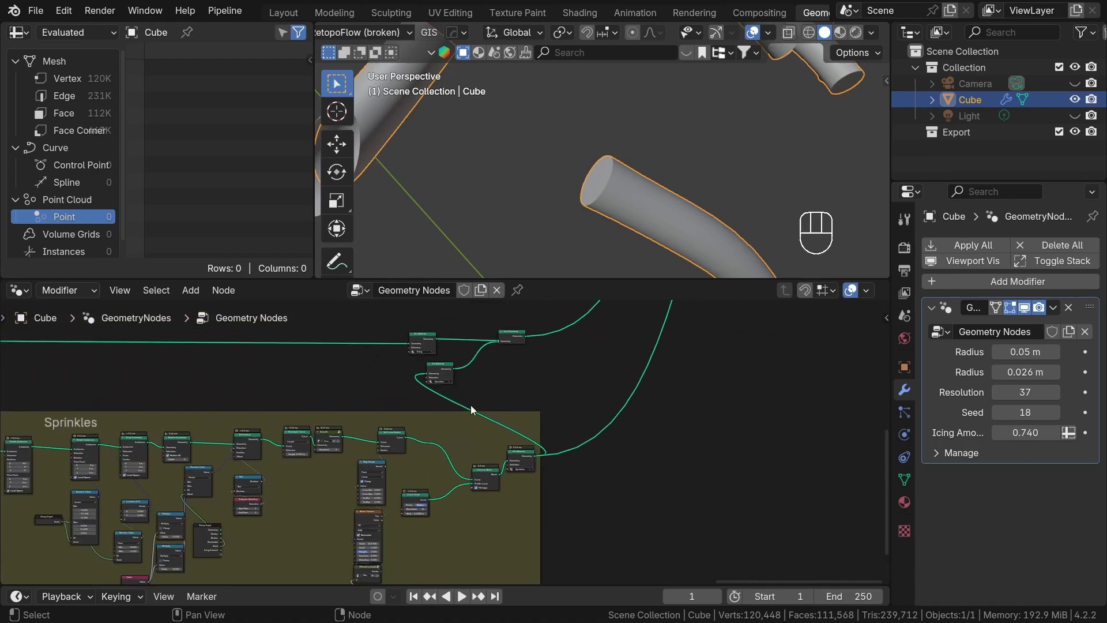
left_click_drag(456, 343, 410, 328)
key("g")
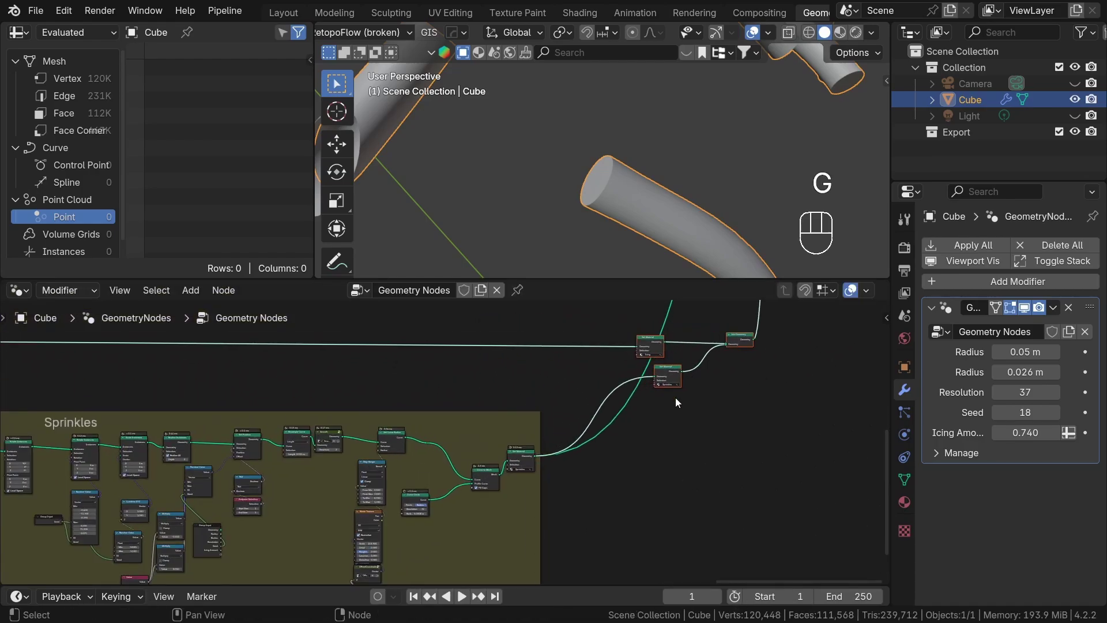
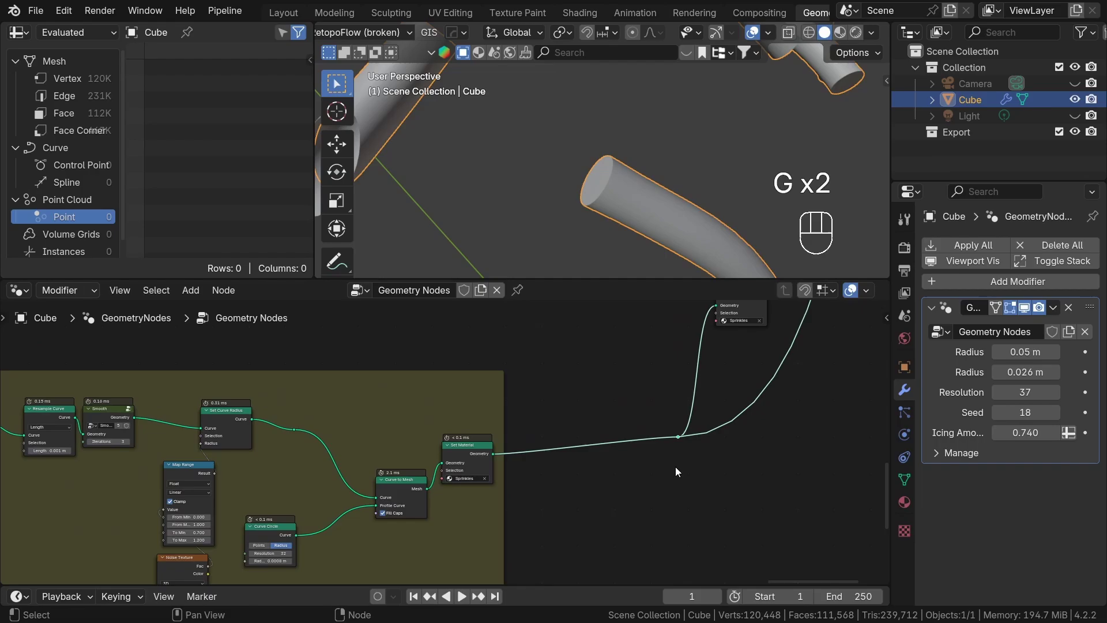
left_click(281, 446)
key("ctrl+x")
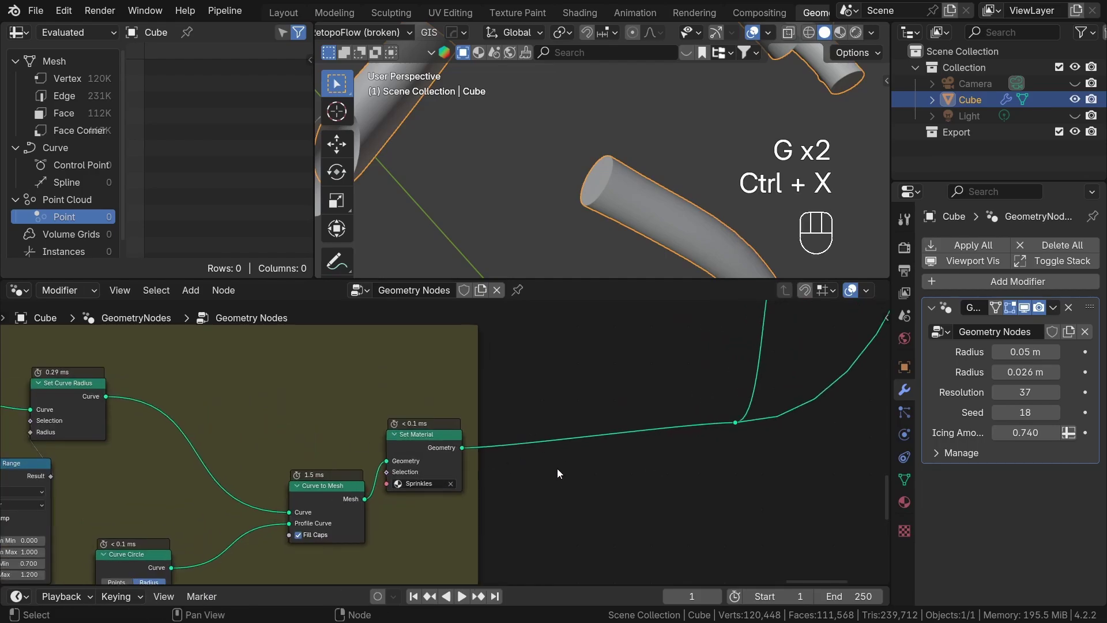
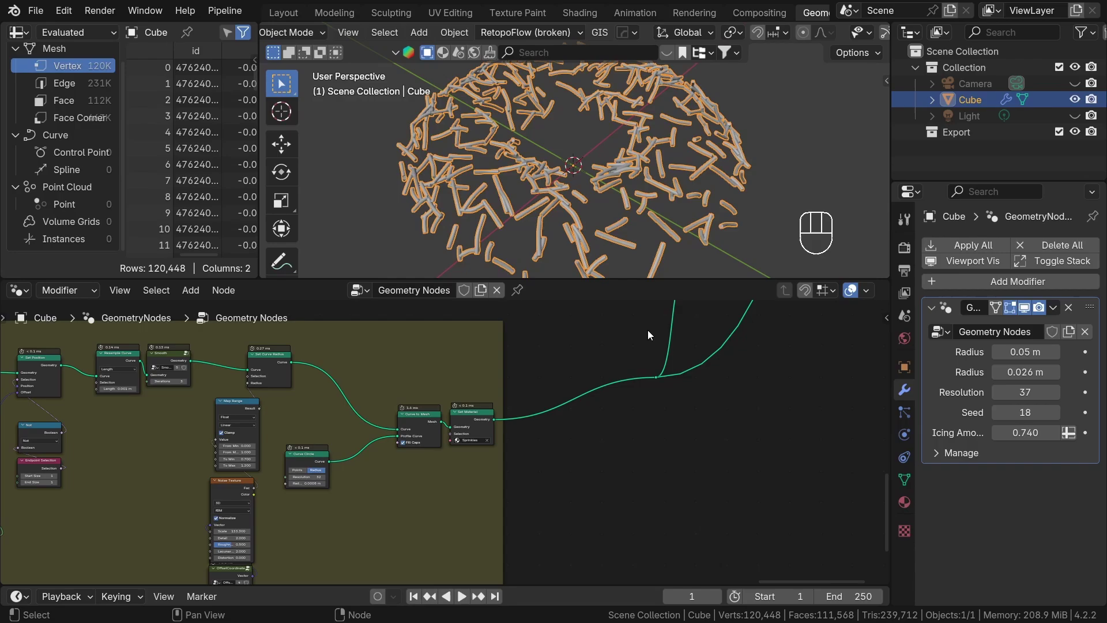
Insert an Extrude Mesh node after Curve to Mesh with Individual turned off.
left_click(709, 422)
key("g")
left_click(508, 421)
key("g")
left_click(610, 472)
left_click_drag(470, 425, 557, 432)
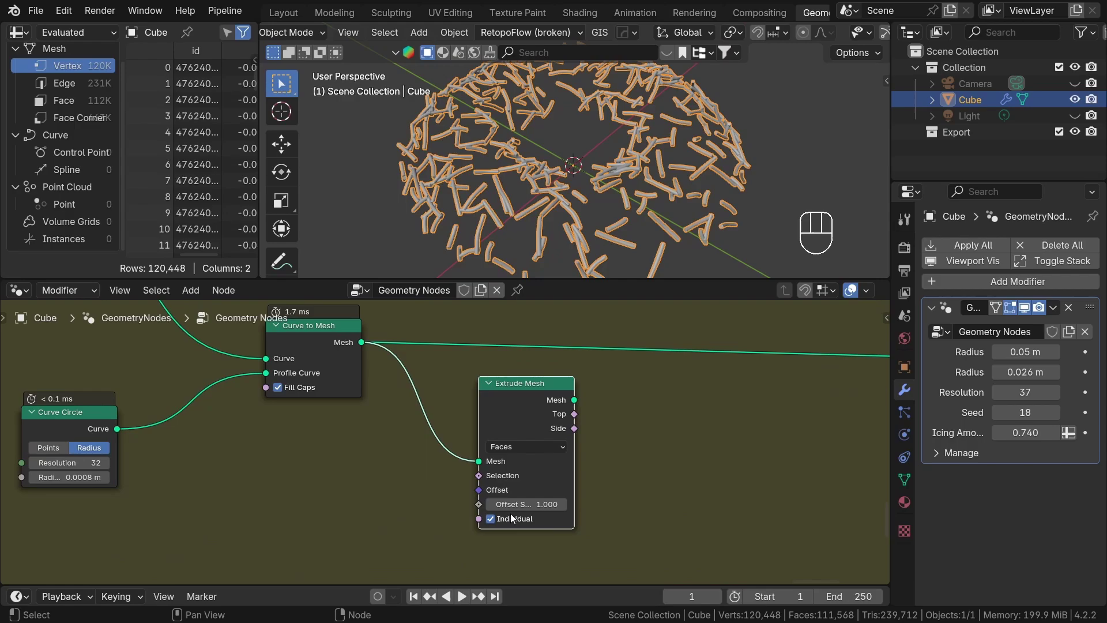
left_click(499, 522)
Set the Extrude Mesh offset scale to 0.0003 and review the thickened sprinkle tubes.
left_click(541, 401)
left_click(689, 472)
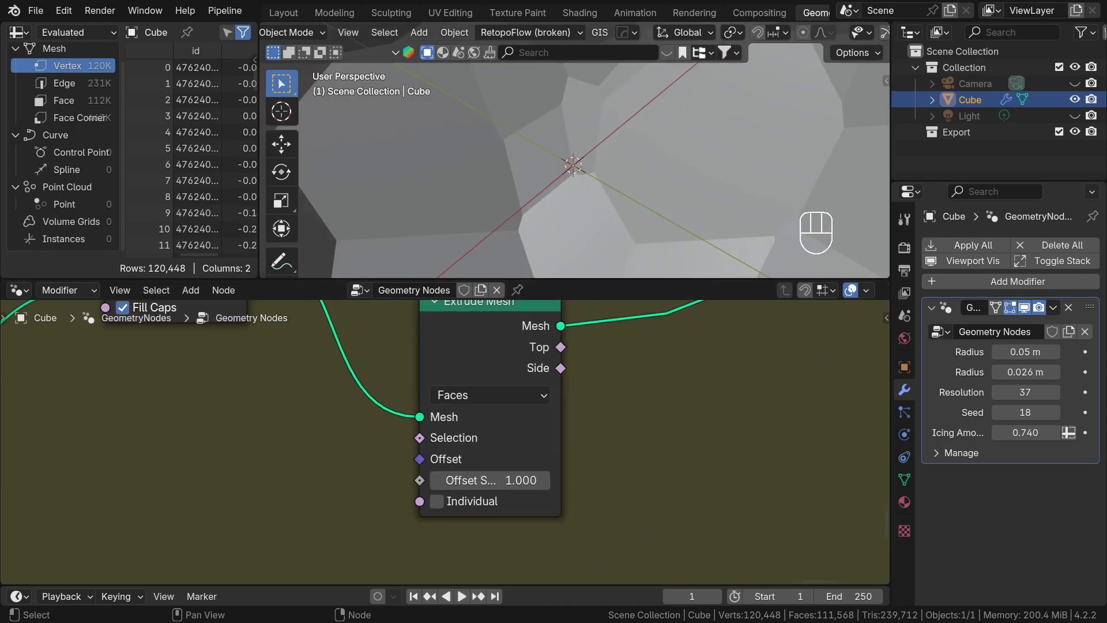
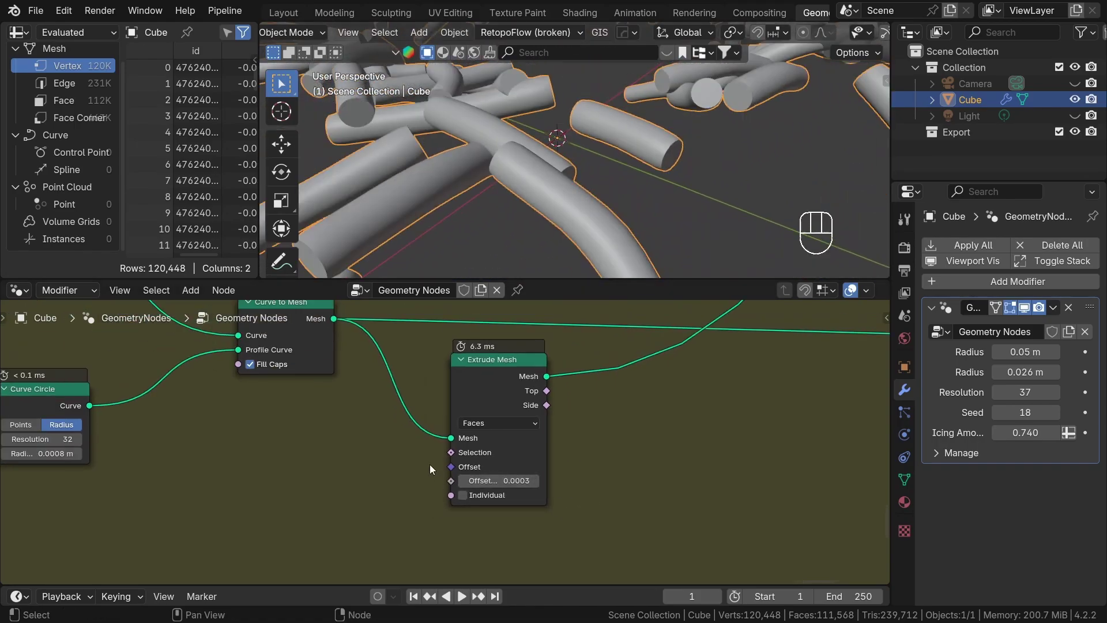
left_click_drag(440, 466, 501, 473)
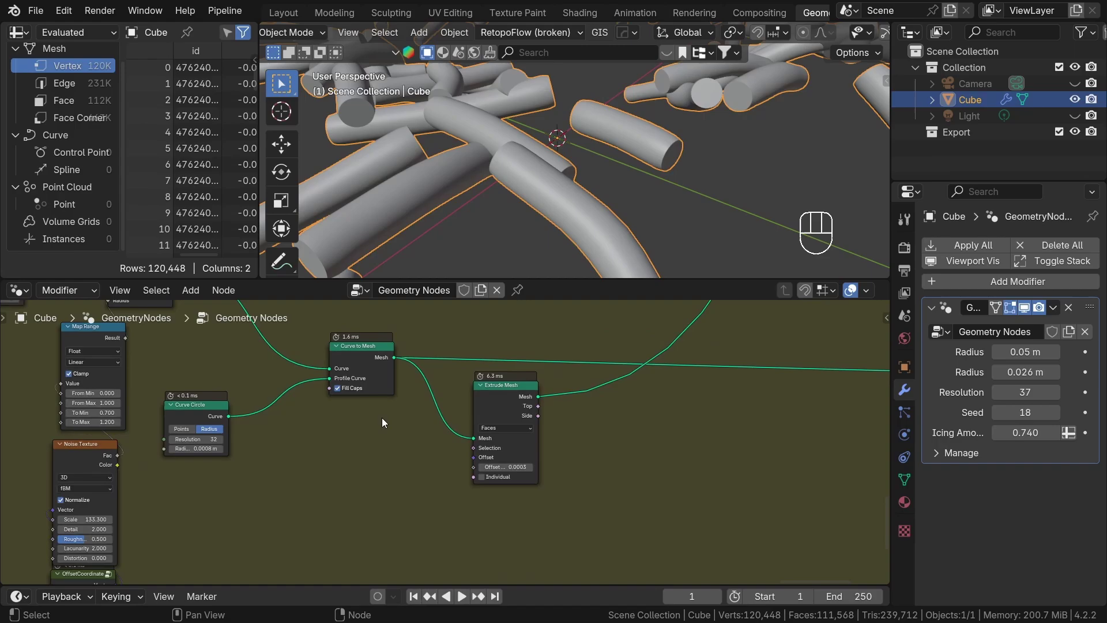
middle_click(320, 417)
left_click(194, 434)
left_click(629, 457)
left_click(614, 386)
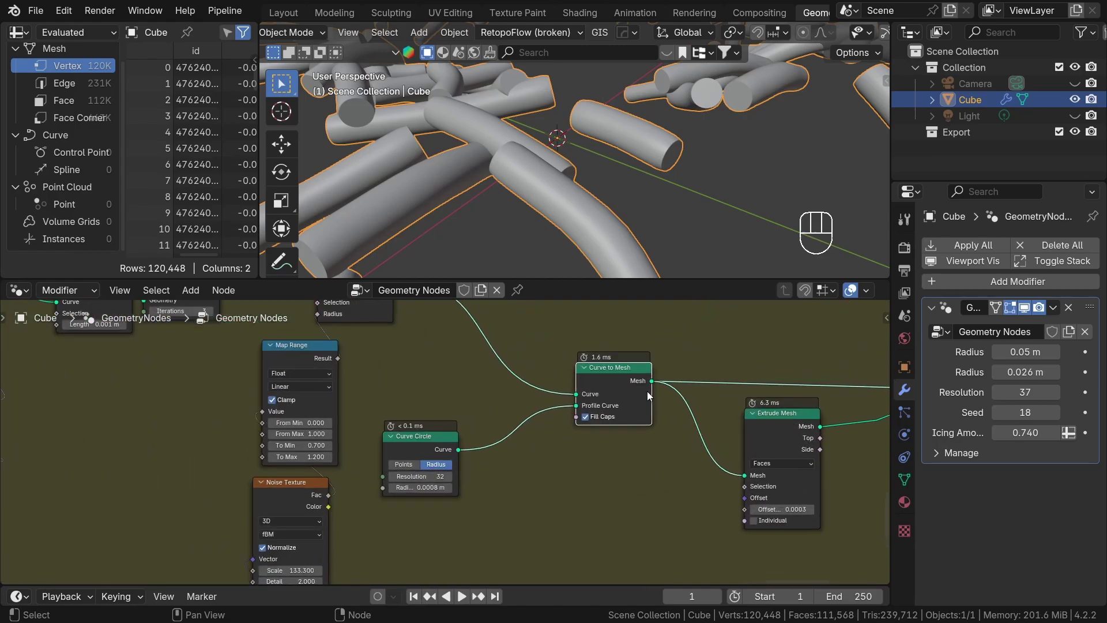
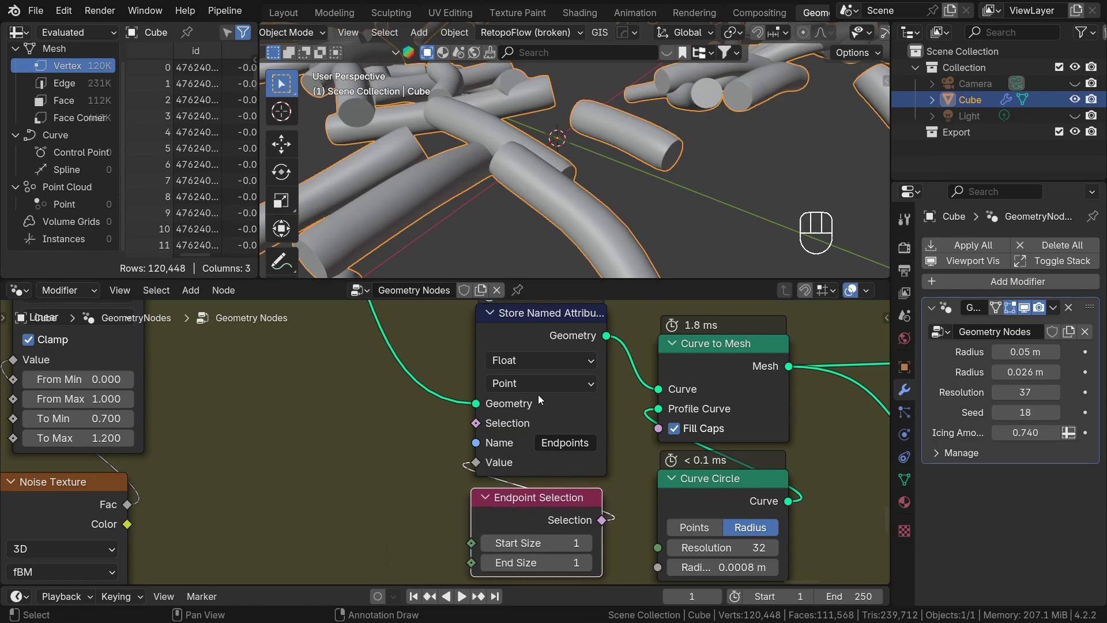
Make the Store Named Attribute 'Endpoints' a Boolean fed by Endpoint Selection.
left_click_drag(552, 366, 546, 504)
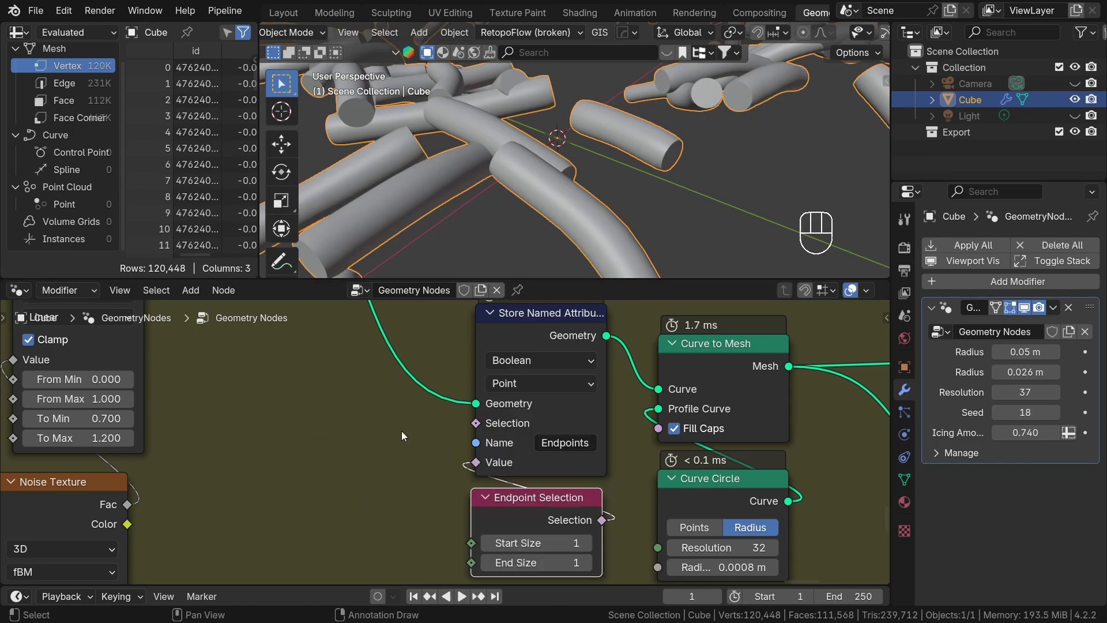
left_click(491, 382)
middle_click(438, 384)
left_click(101, 176)
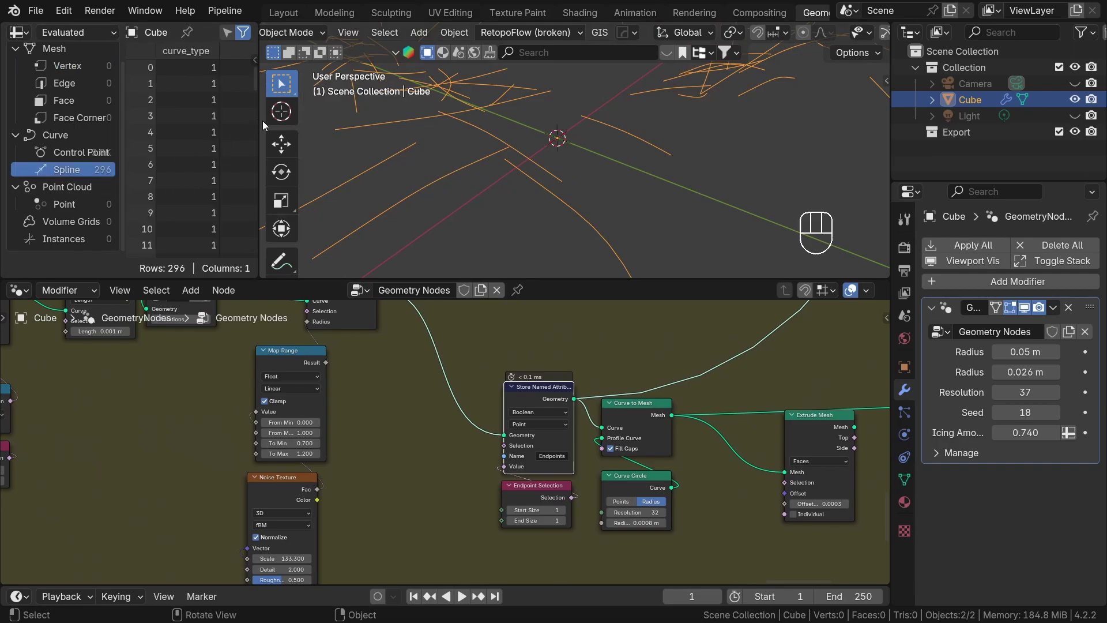
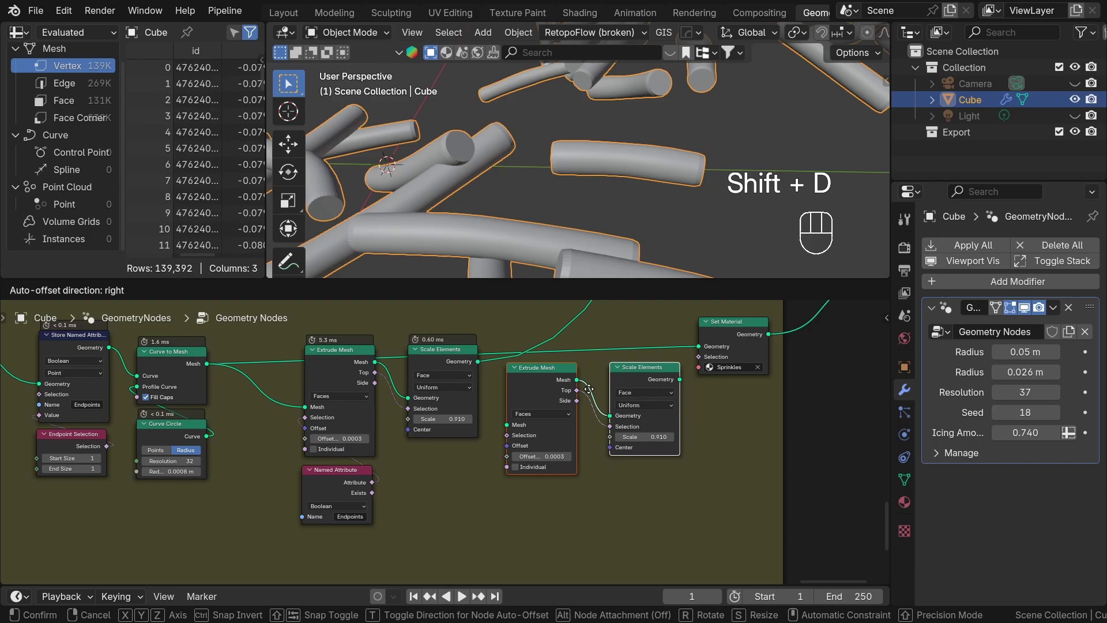
Place the duplicated Extrude Mesh and Scale Elements pair into the chain before Set Material.
left_click_drag(484, 369, 509, 431)
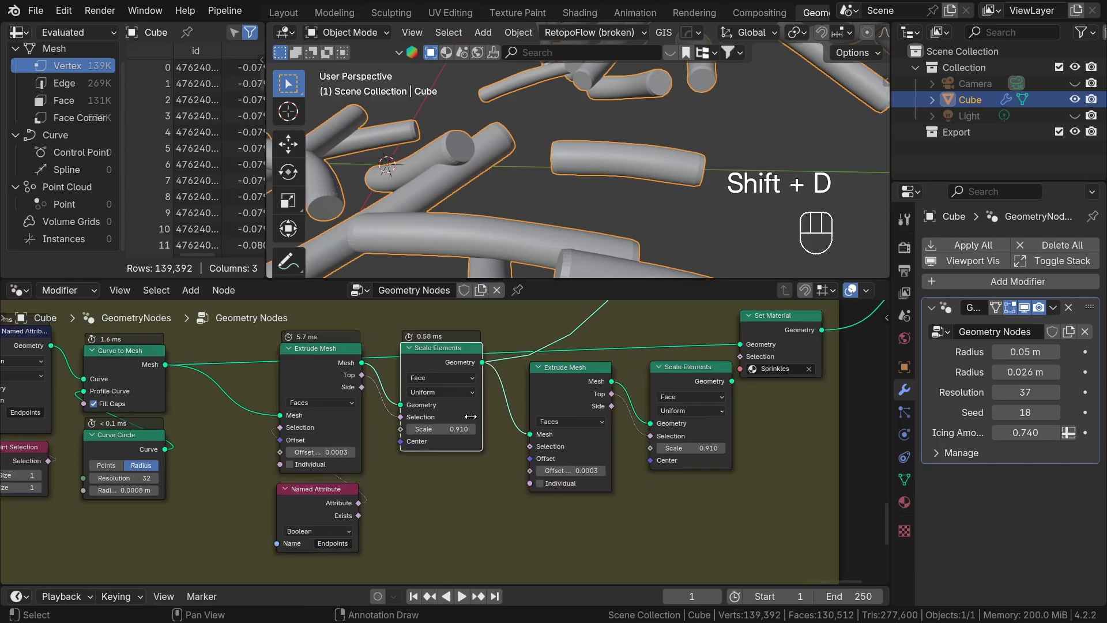
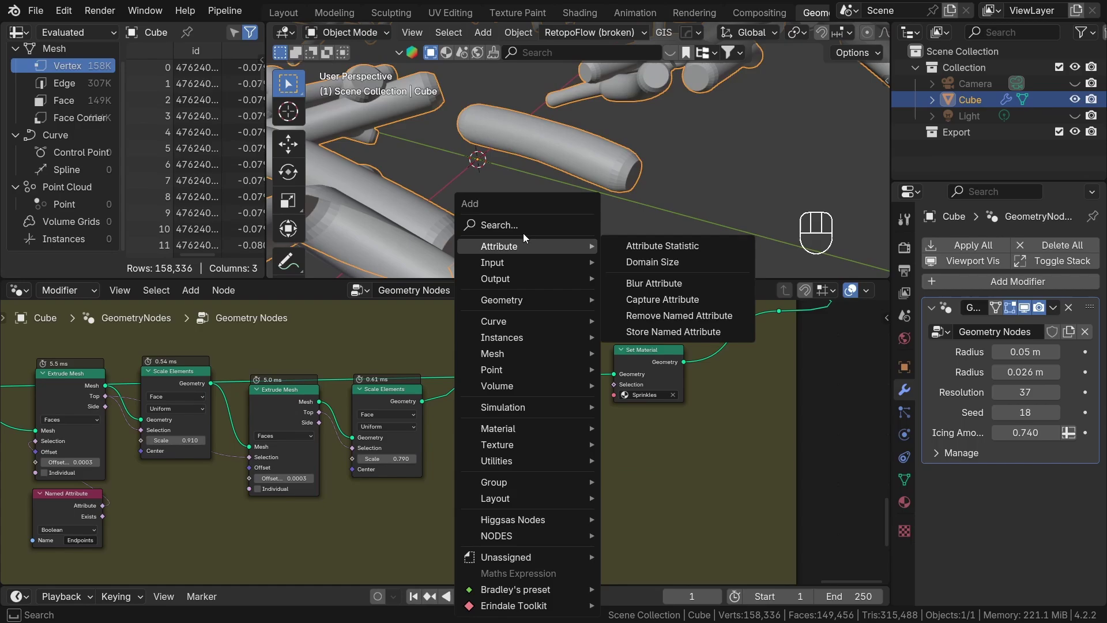
Insert a Smooth by Angle node between Scale Elements and Set Material.
key("o")
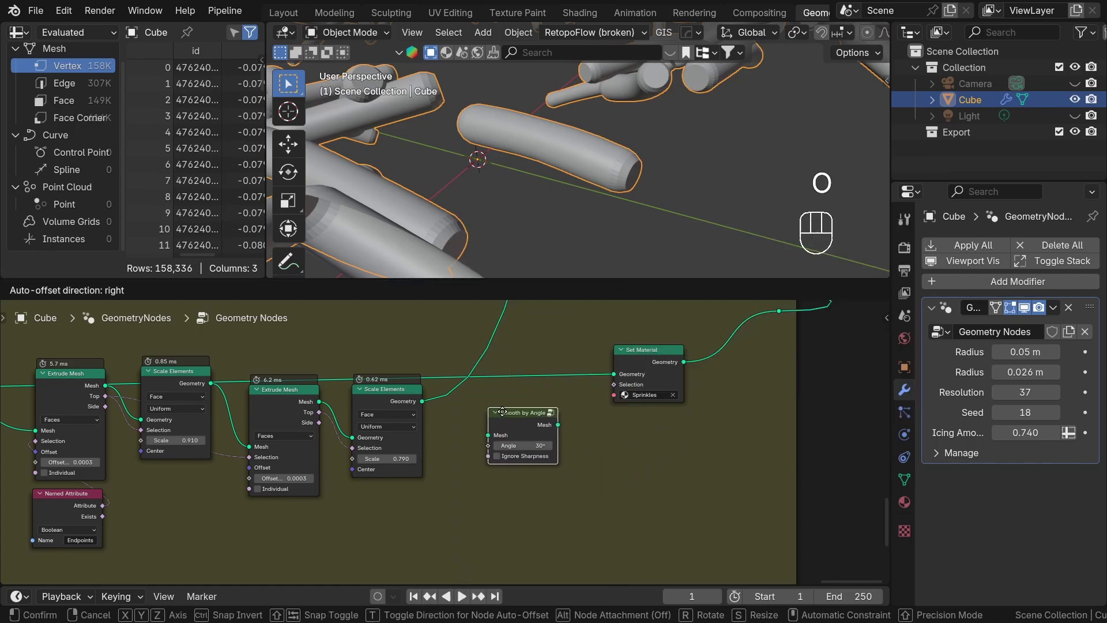
left_click_drag(403, 385, 522, 430)
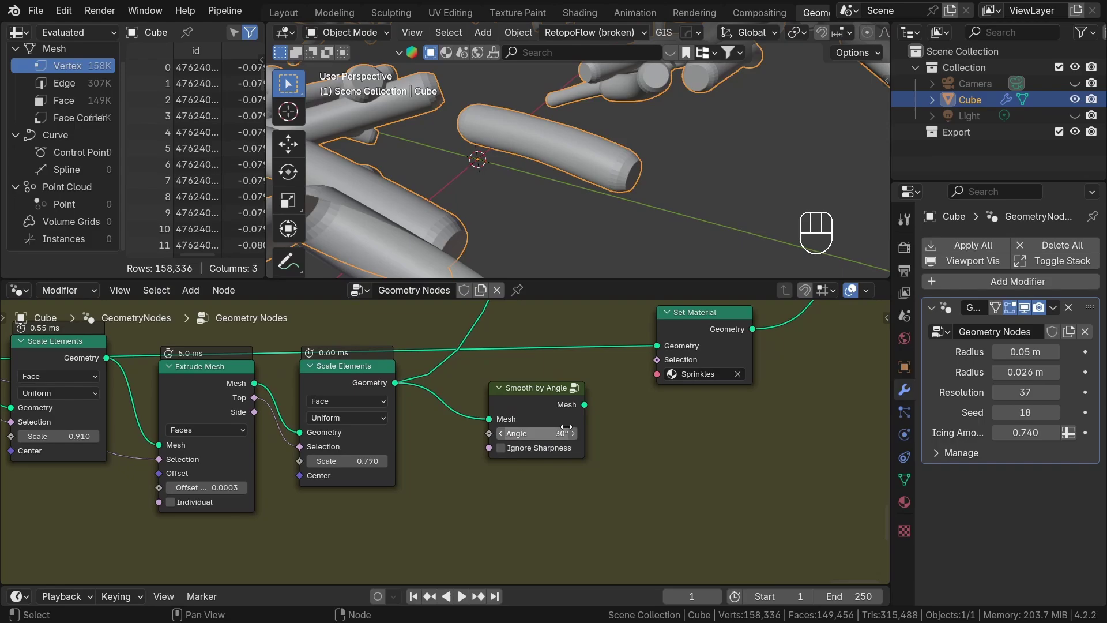
left_click(552, 413)
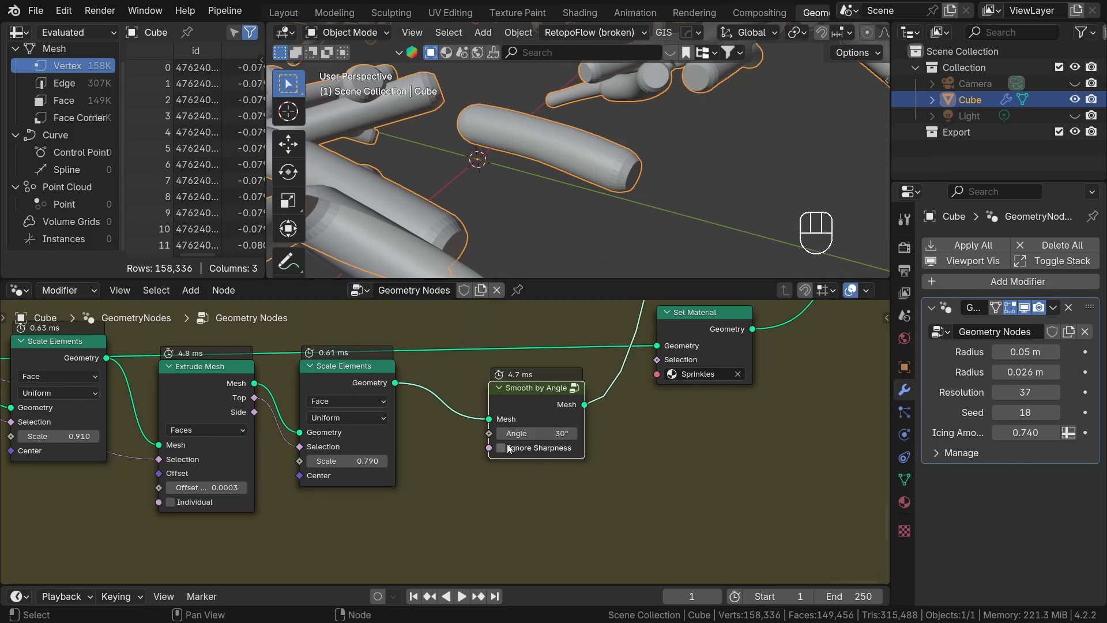
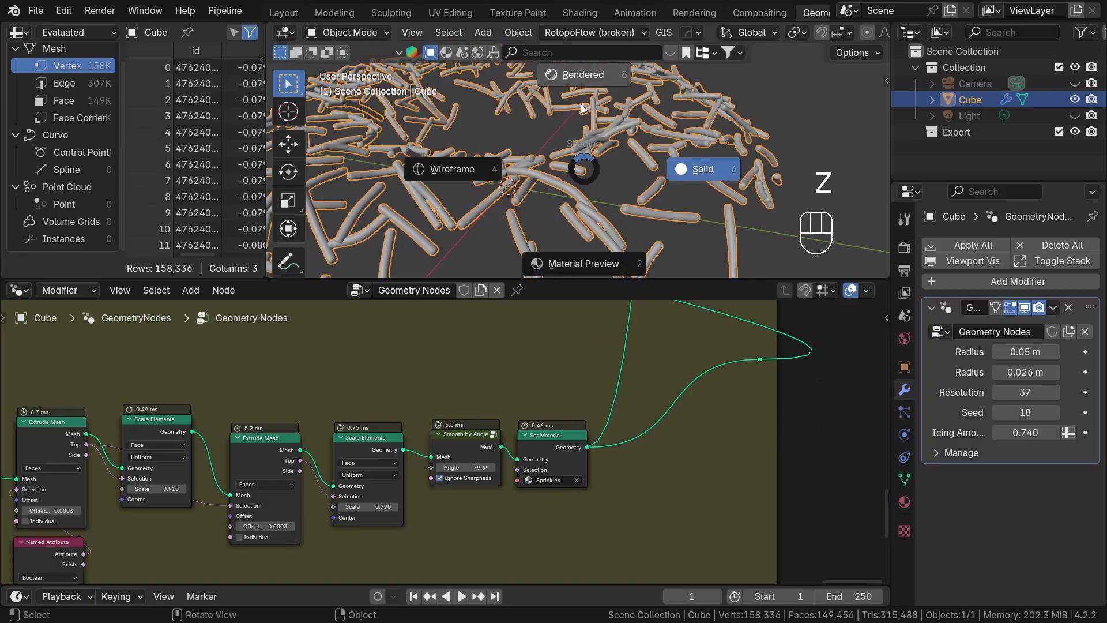
Switch to Rendered shading and set the Sprinkles material's Base Color to red.
left_click_drag(585, 188, 621, 232)
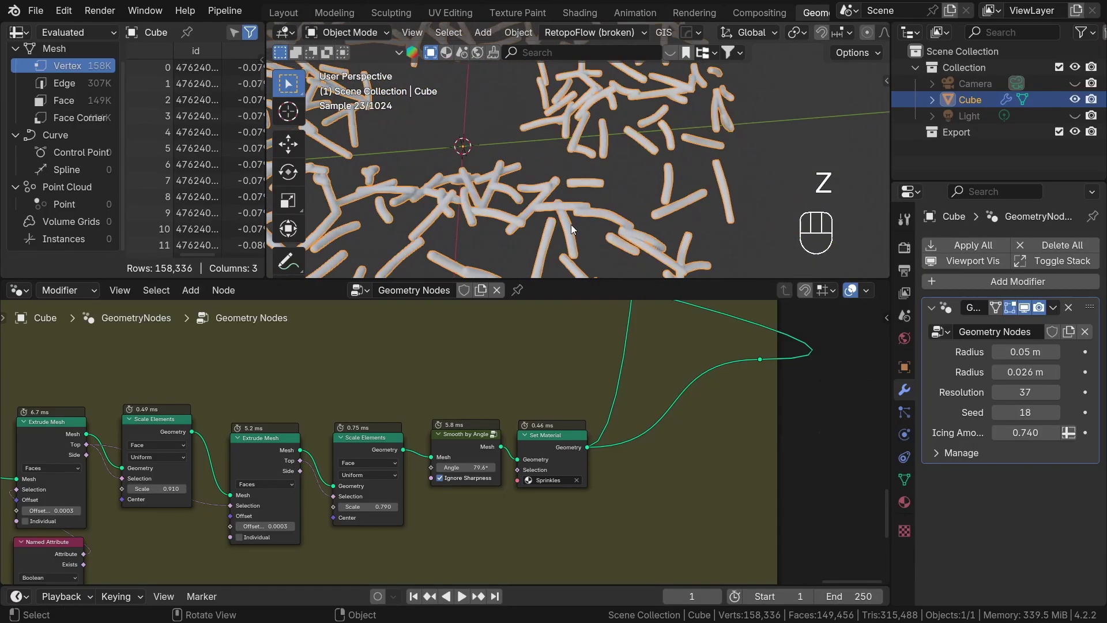
left_click(914, 511)
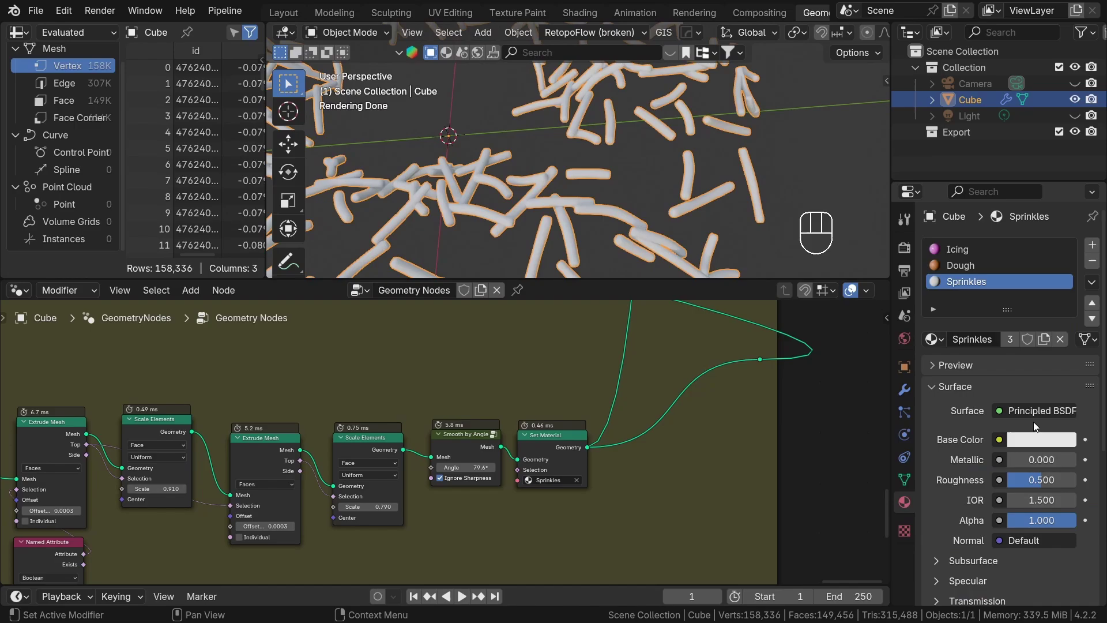
left_click(1038, 438)
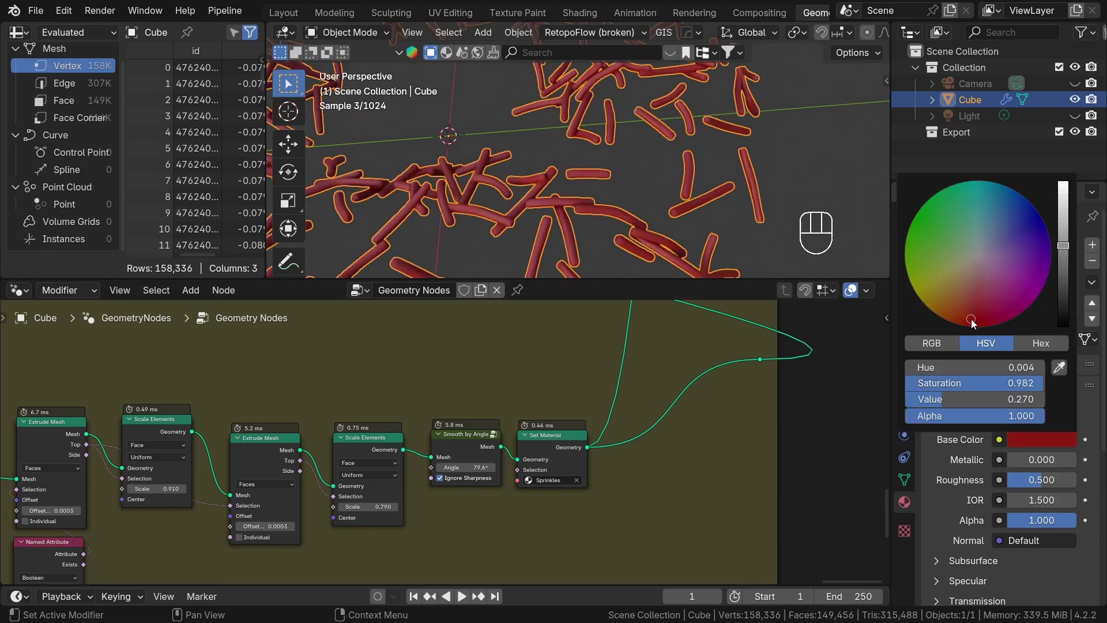
left_click_drag(581, 171, 573, 139)
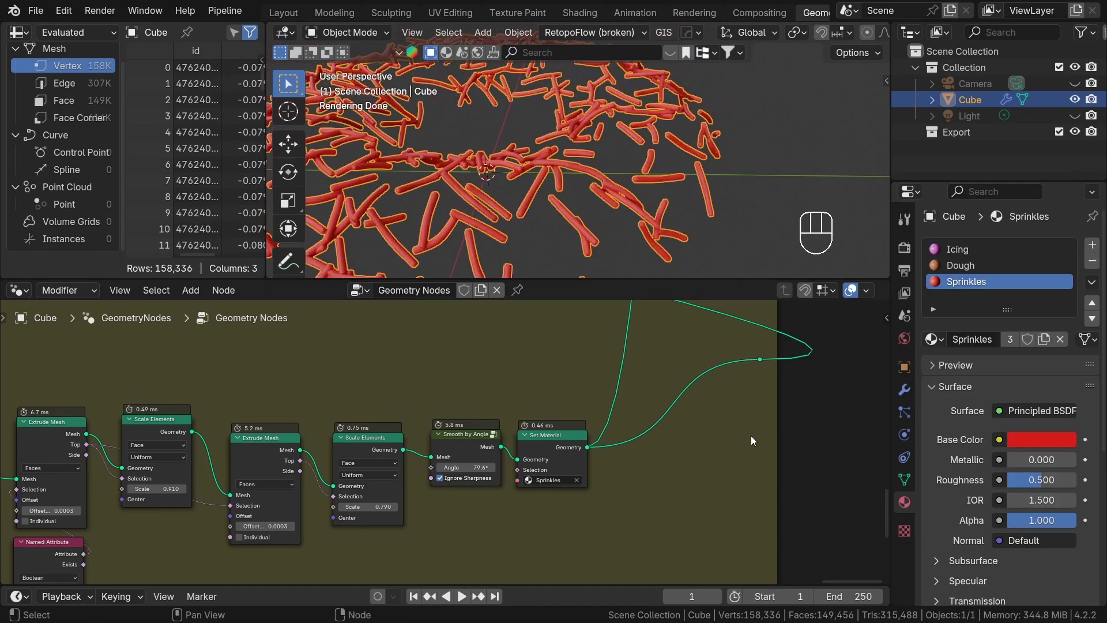
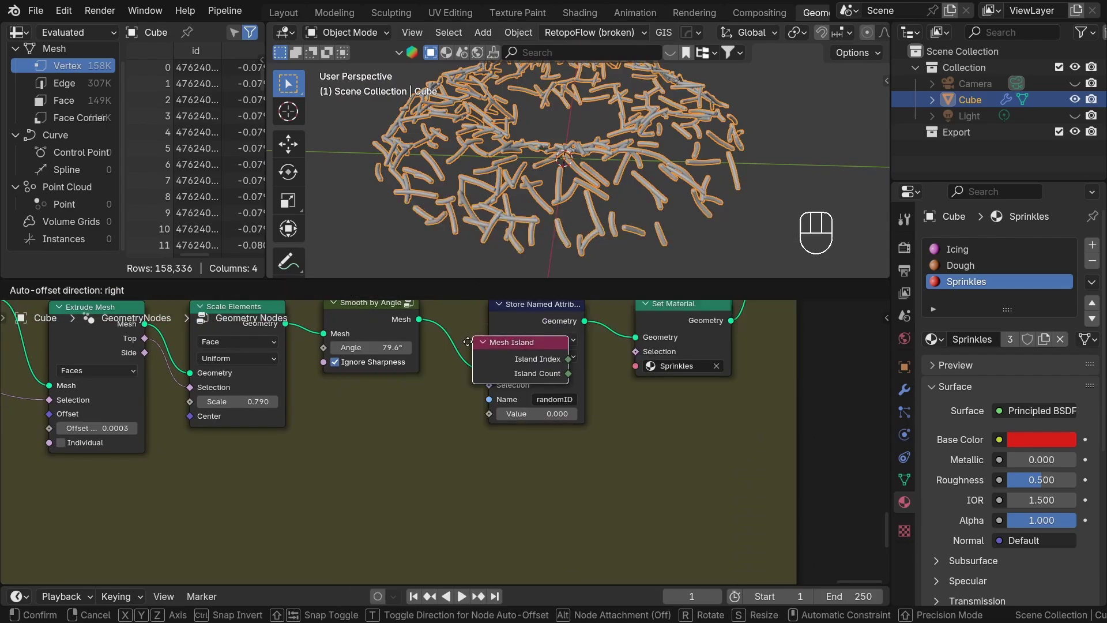
Place a Mesh Island node and preview its Island Index through a Viewer.
left_click(394, 452)
middle_click(426, 381)
left_click(356, 334)
left_click(377, 360)
left_click_drag(549, 162, 544, 235)
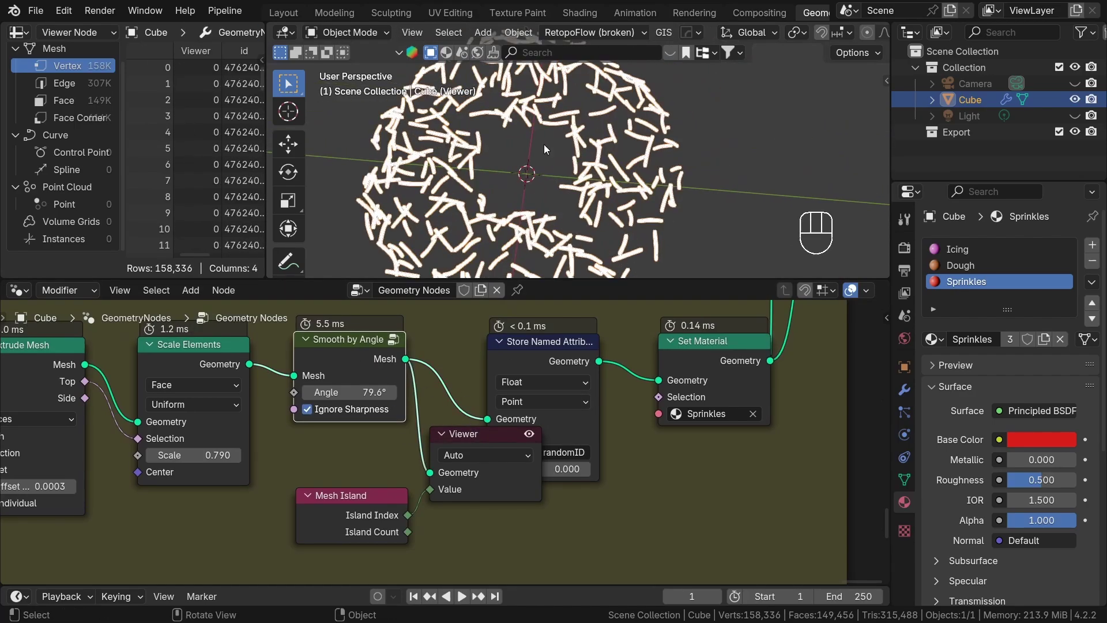
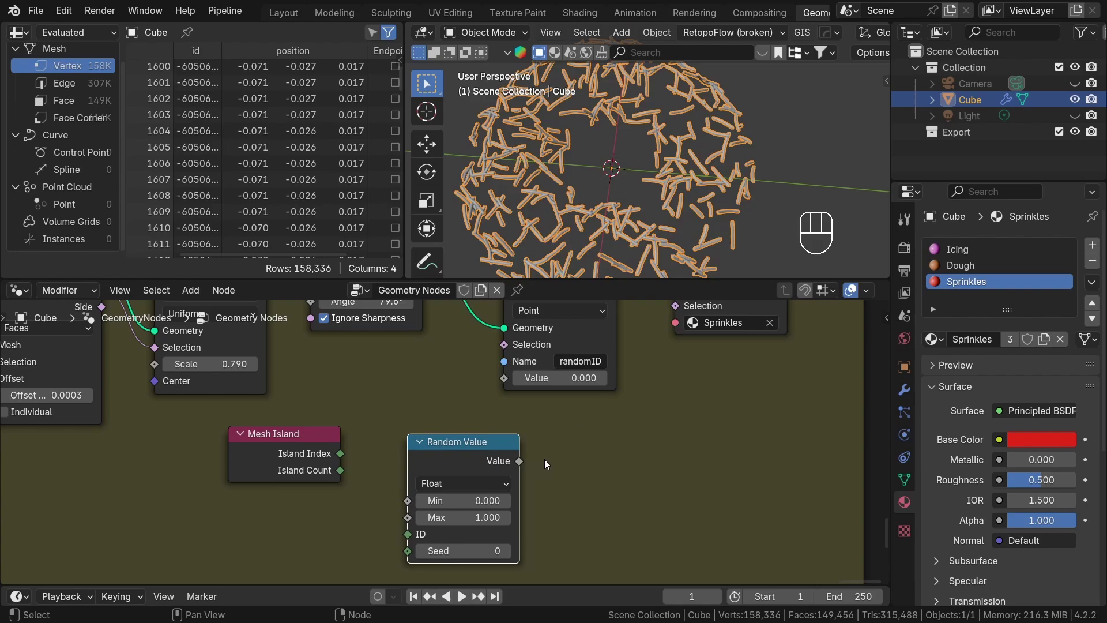
Place a Random Value node and preview its output through the Viewer.
left_click(525, 464)
left_click_drag(562, 398, 516, 379)
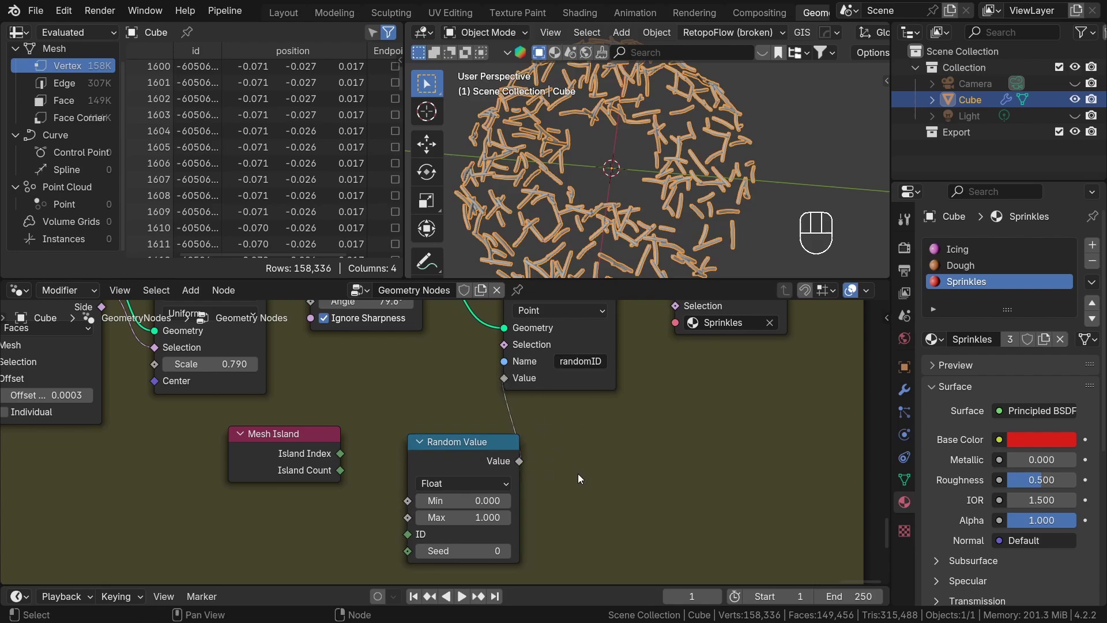
left_click(494, 470)
middle_click(436, 364)
left_click(386, 324)
left_click_drag(598, 236, 614, 210)
left_click_drag(623, 225, 614, 173)
left_click_drag(554, 248, 585, 218)
left_click_drag(530, 508, 589, 424)
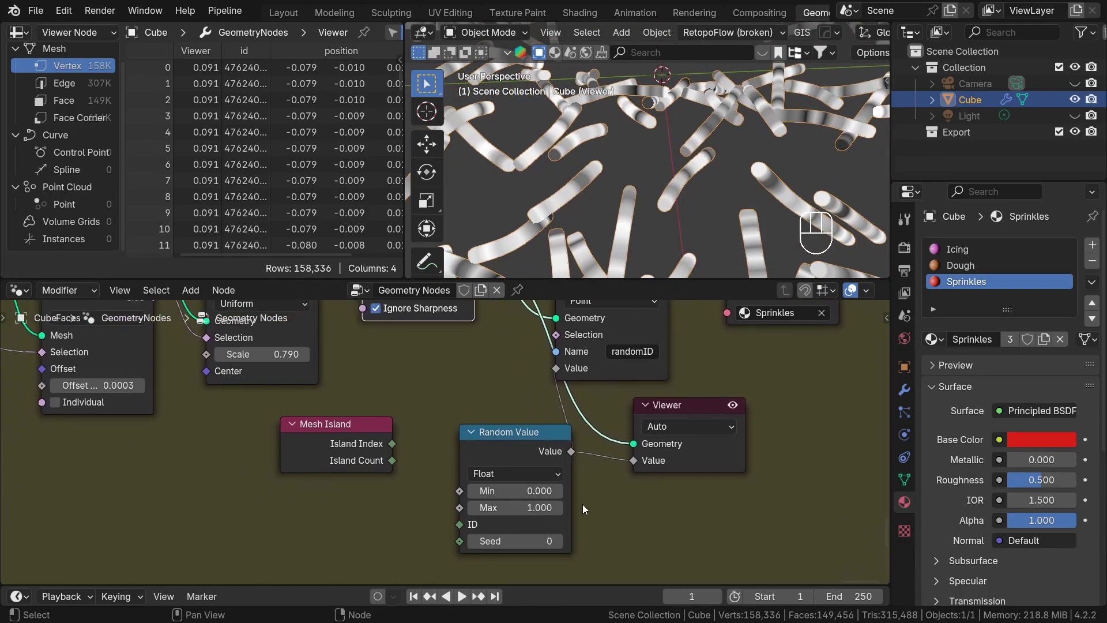
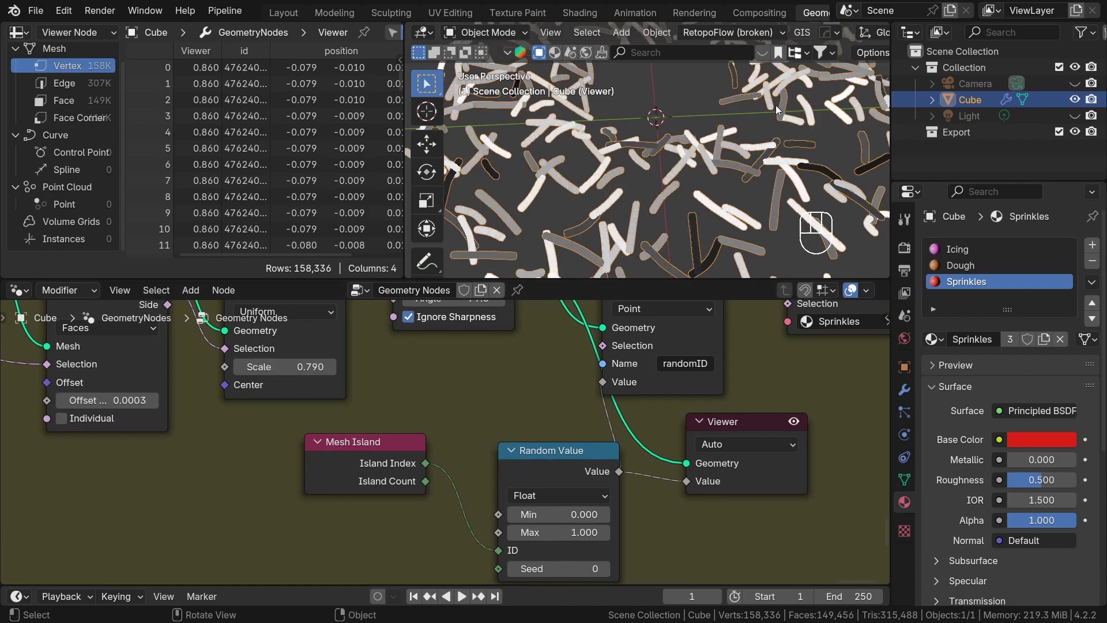
Seed the Random Value's ID with Island Index and inspect the per-sprinkle random shades.
left_click_drag(772, 144, 752, 164)
left_click_drag(738, 168, 622, 194)
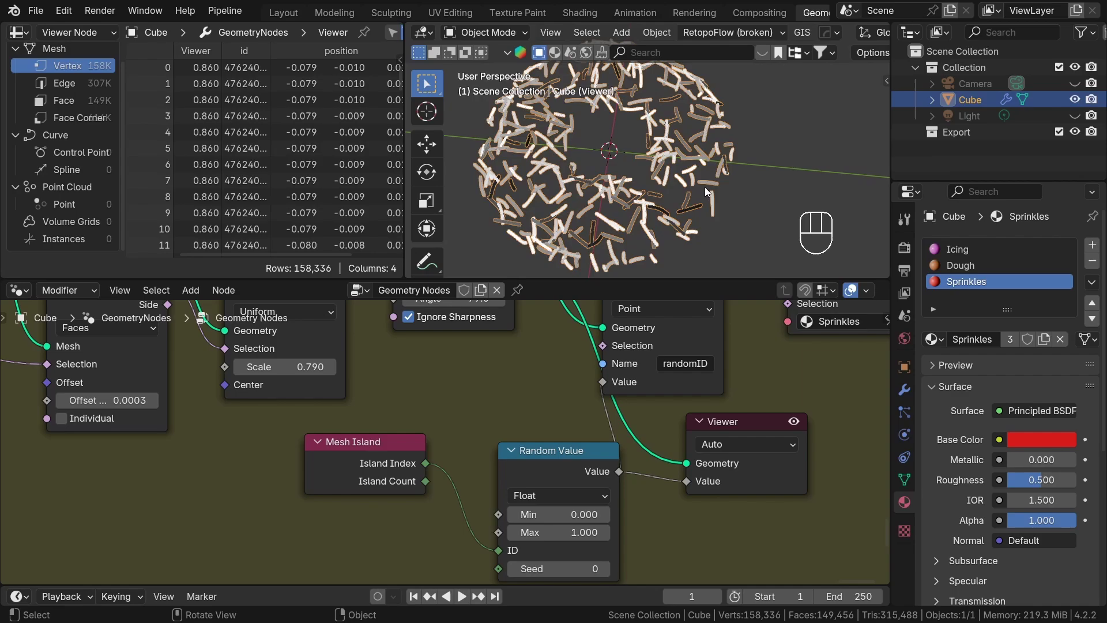
left_click(760, 193)
left_click_drag(614, 218, 649, 186)
left_click_drag(644, 204, 678, 174)
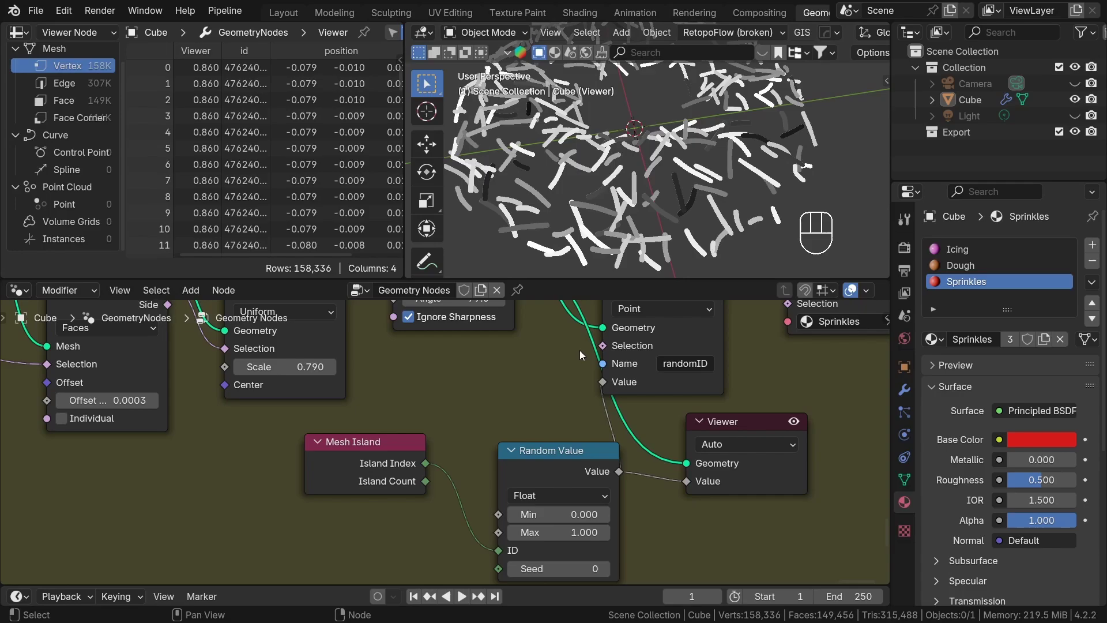
left_click_drag(613, 227, 641, 219)
left_click_drag(654, 216, 692, 201)
left_click_drag(595, 217, 662, 210)
left_click_drag(574, 231, 689, 227)
left_click_drag(657, 205, 724, 210)
left_click_drag(652, 193, 638, 215)
left_click_drag(639, 215, 690, 214)
left_click_drag(781, 518, 703, 446)
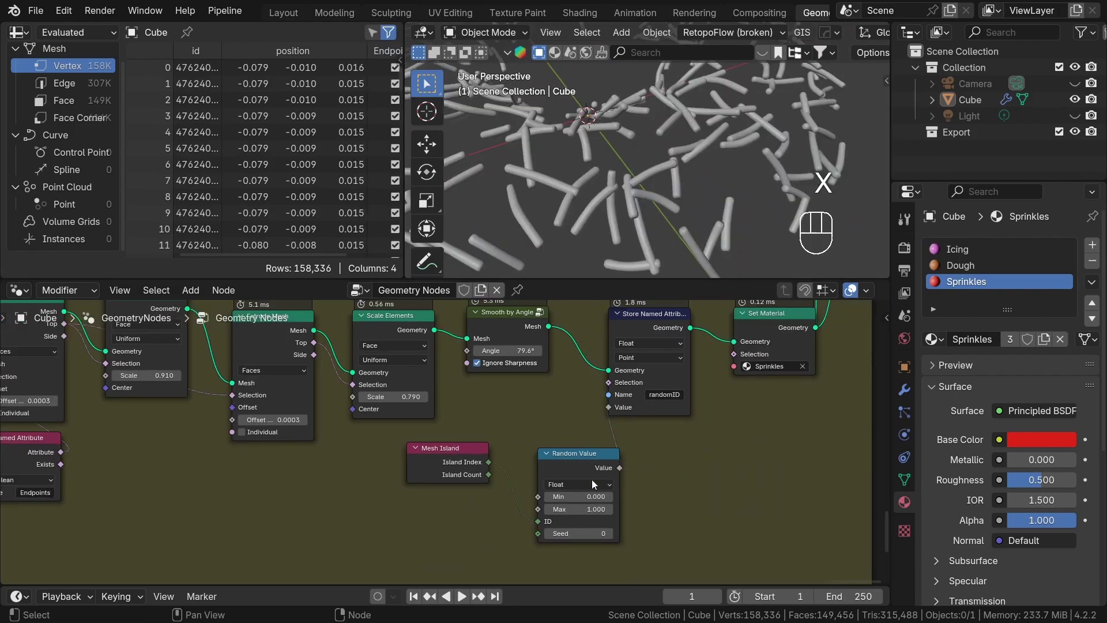